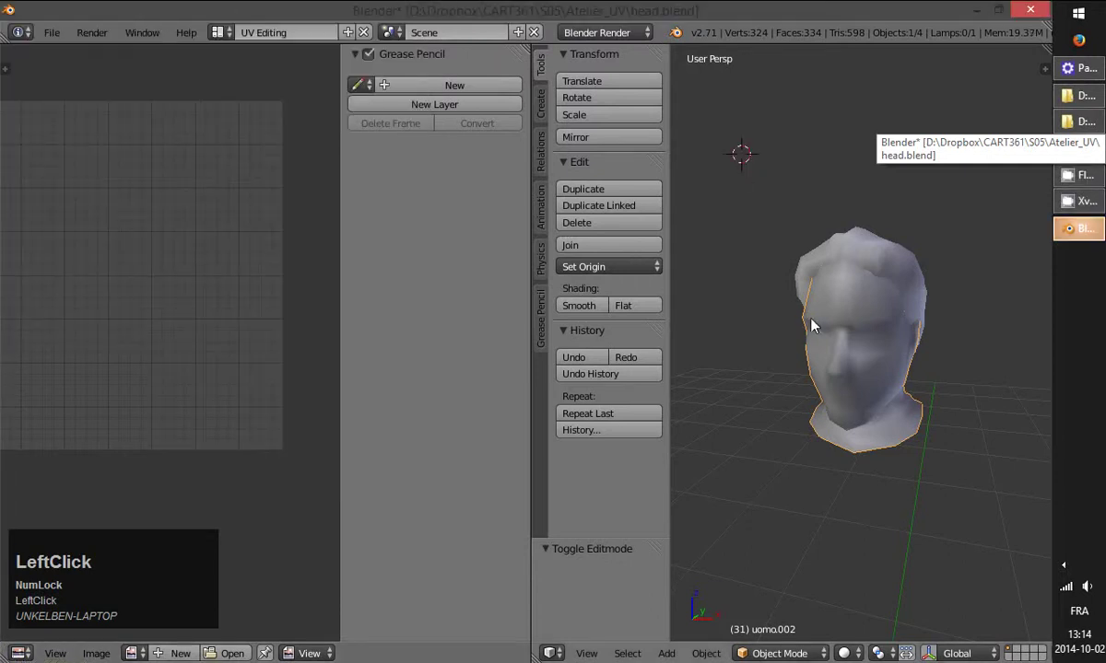
- Hide the hair piece and leave the bare head mesh selected in the UV Editing layout
type("ttnnn")
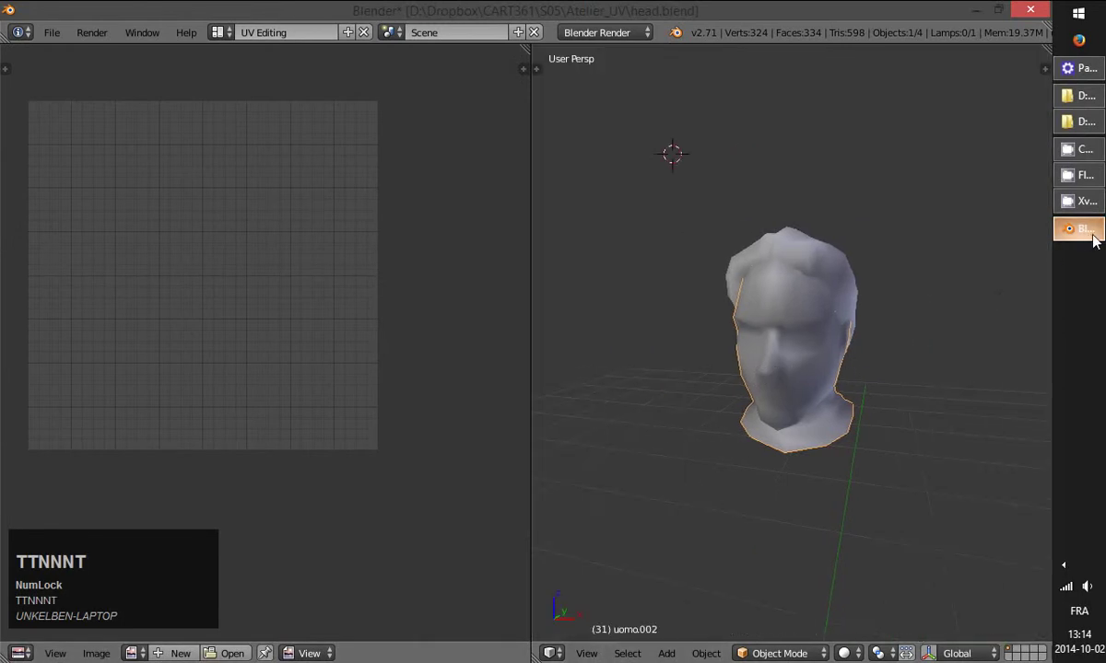
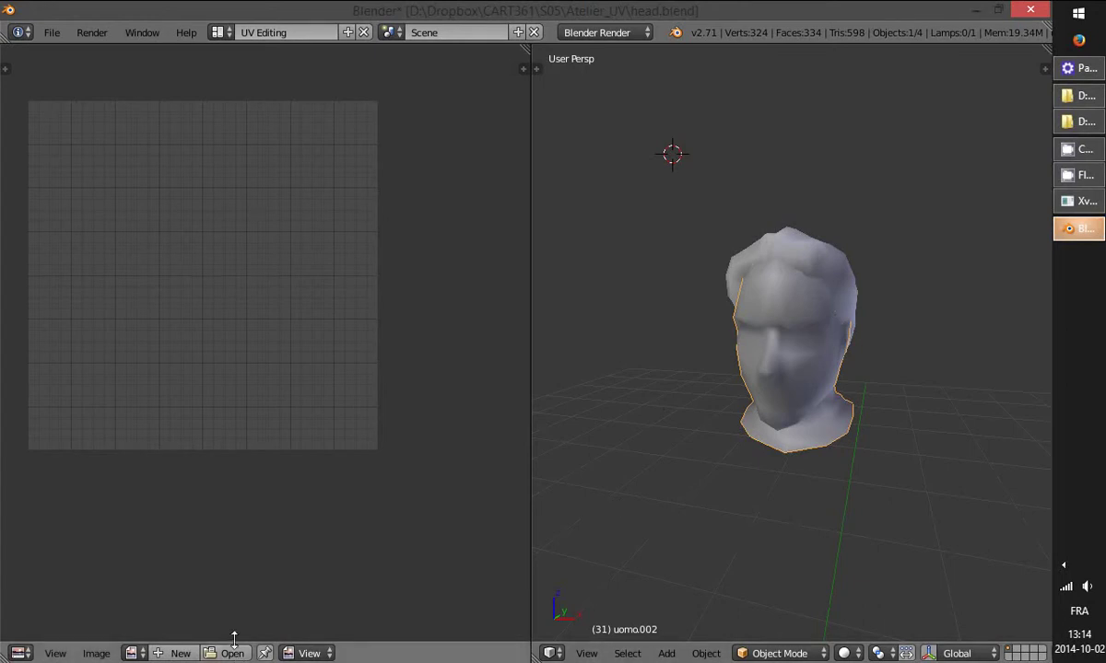
right_click(842, 254)
key("h")
right_click(808, 392)
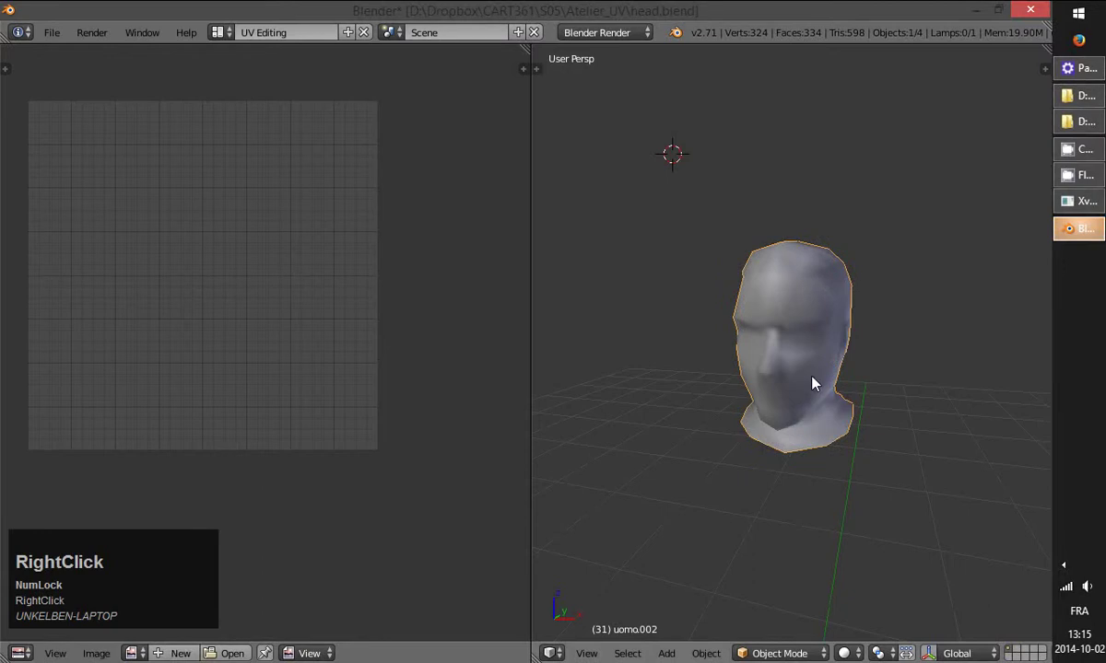
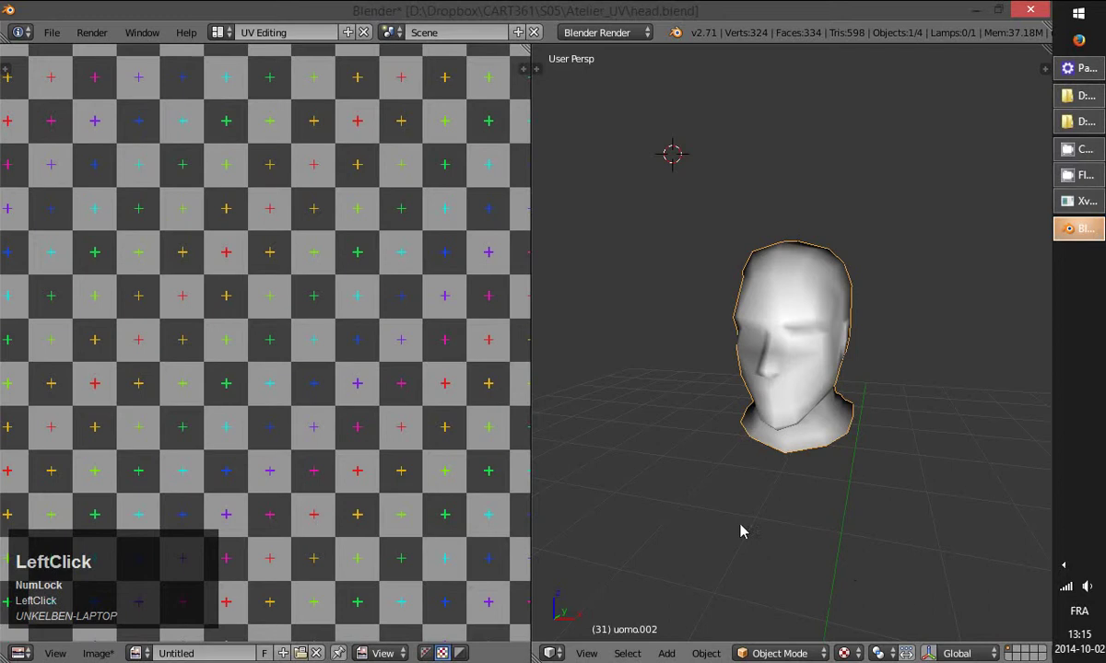
- Select all head faces in Edit Mode and show the checker image mapped on them in textured shading
scroll("down", 3)
right_click(813, 406)
key("Tab")
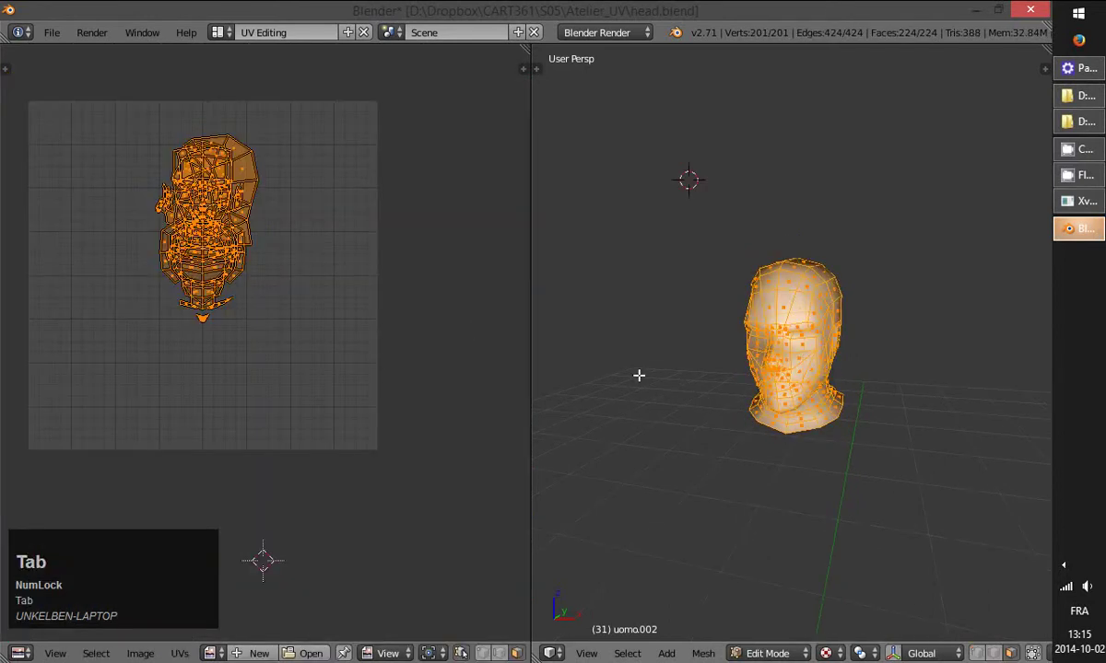
type("aa")
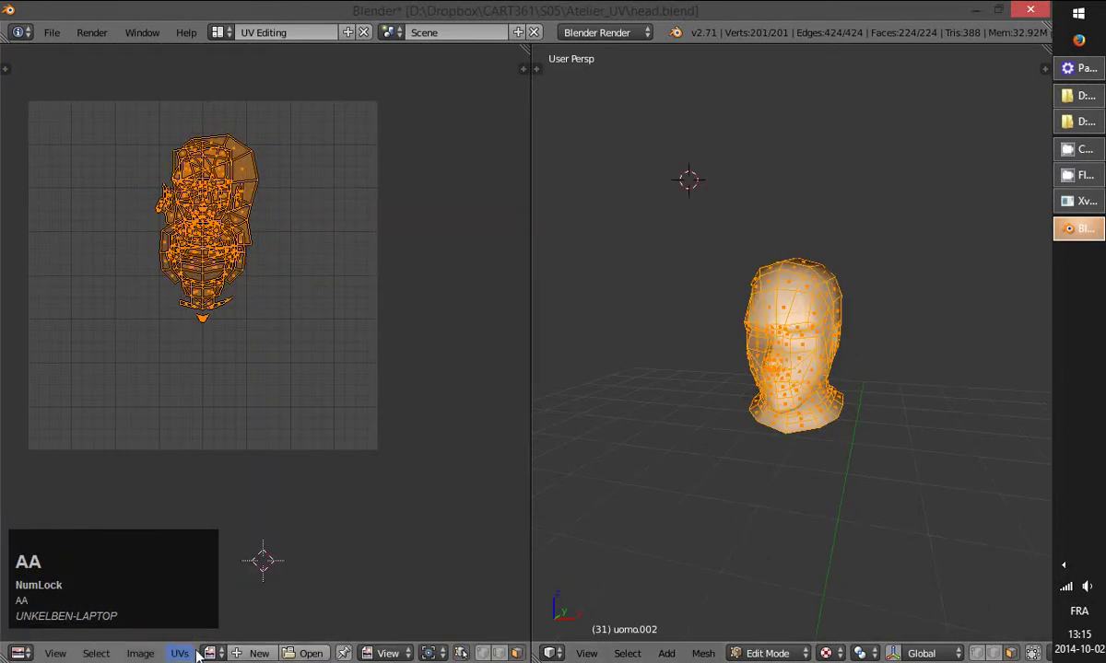
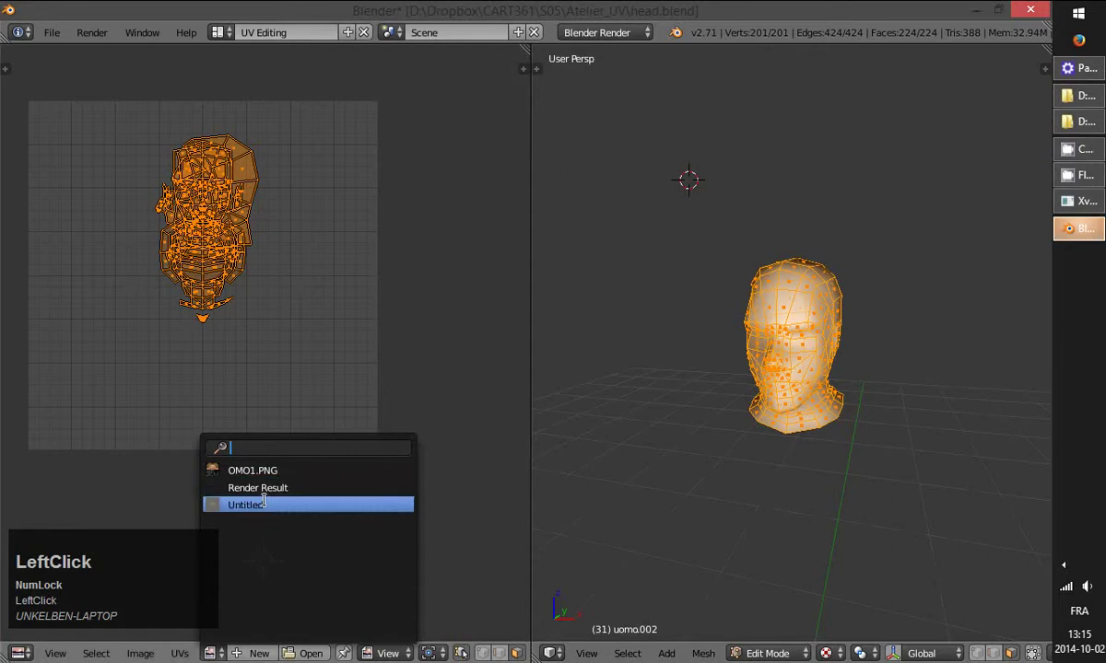
scroll("up", 3)
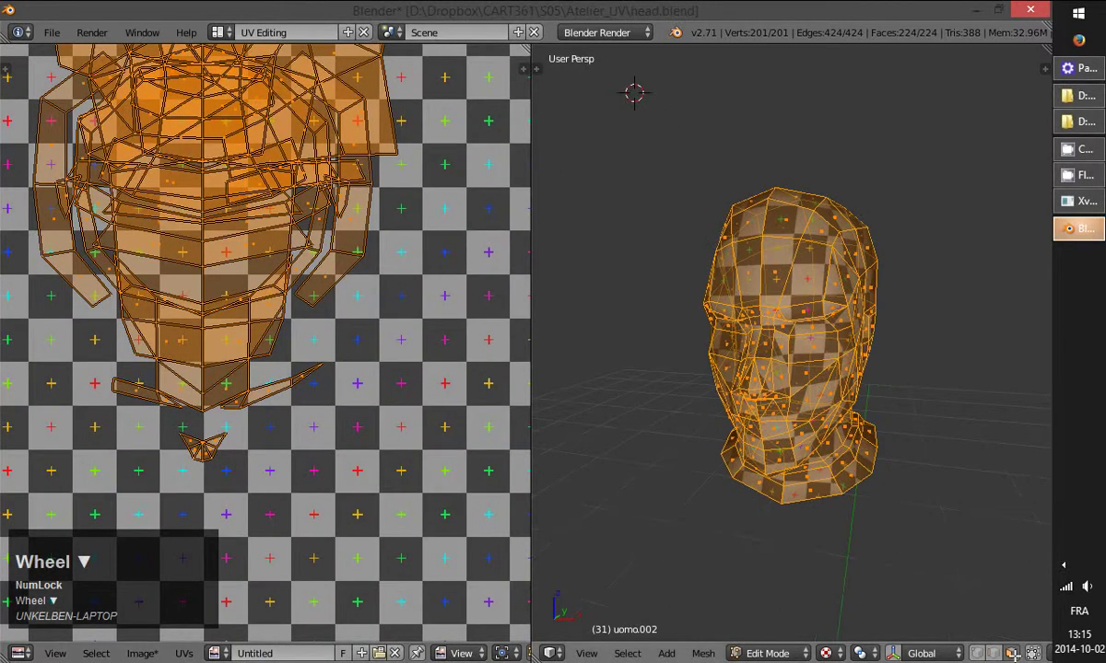
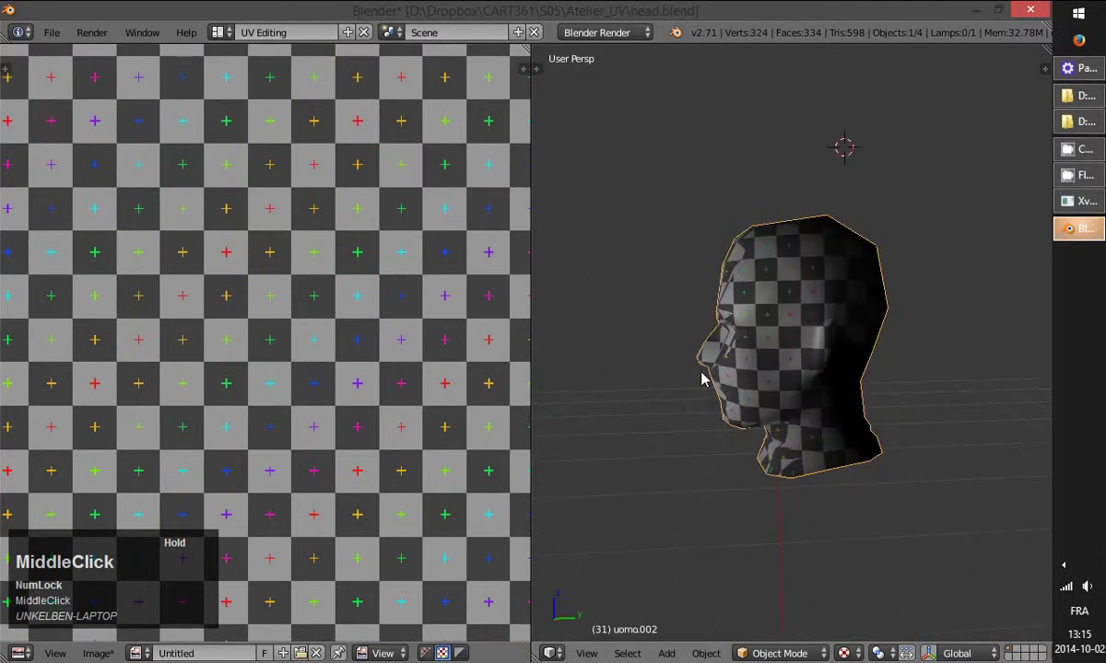
scroll("up", 3)
middle_click(868, 352)
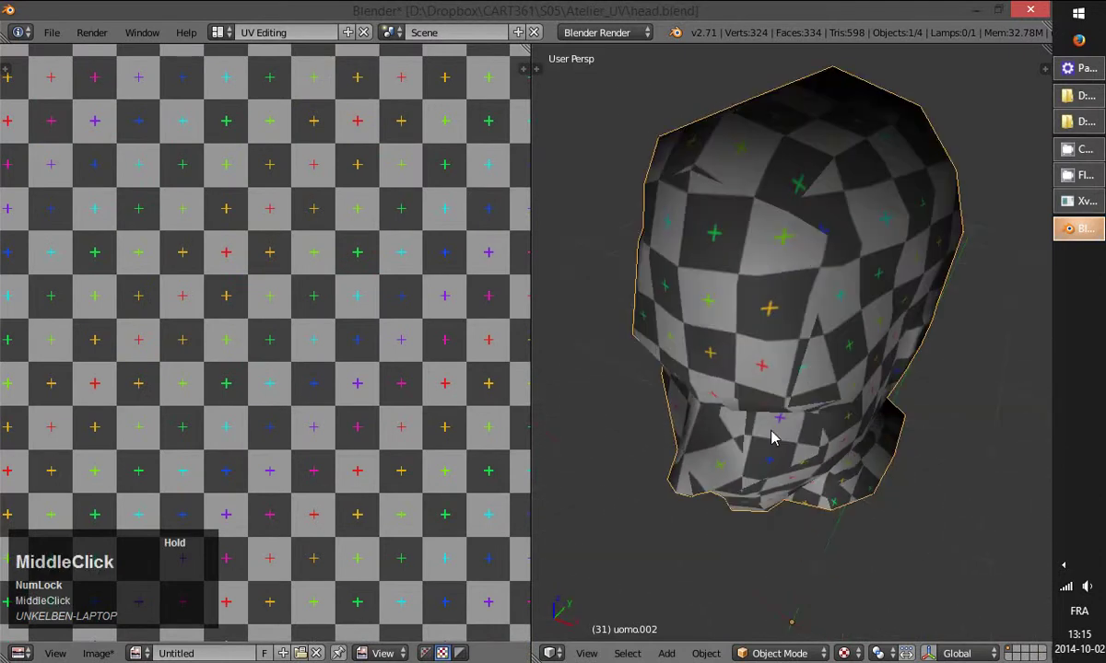
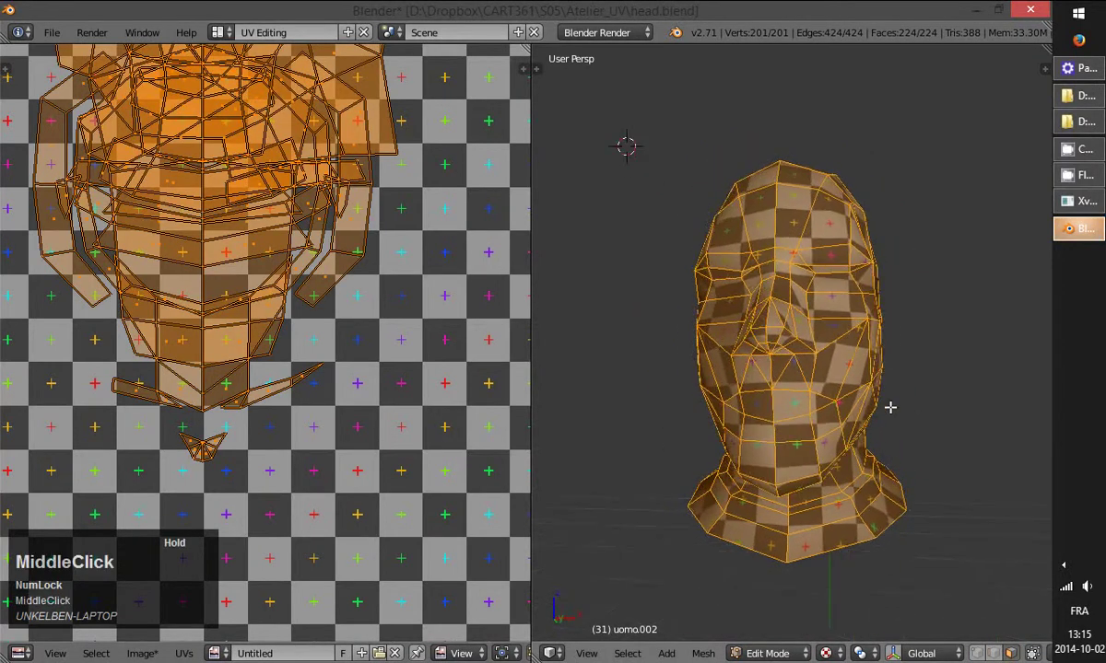
scroll("down", 3)
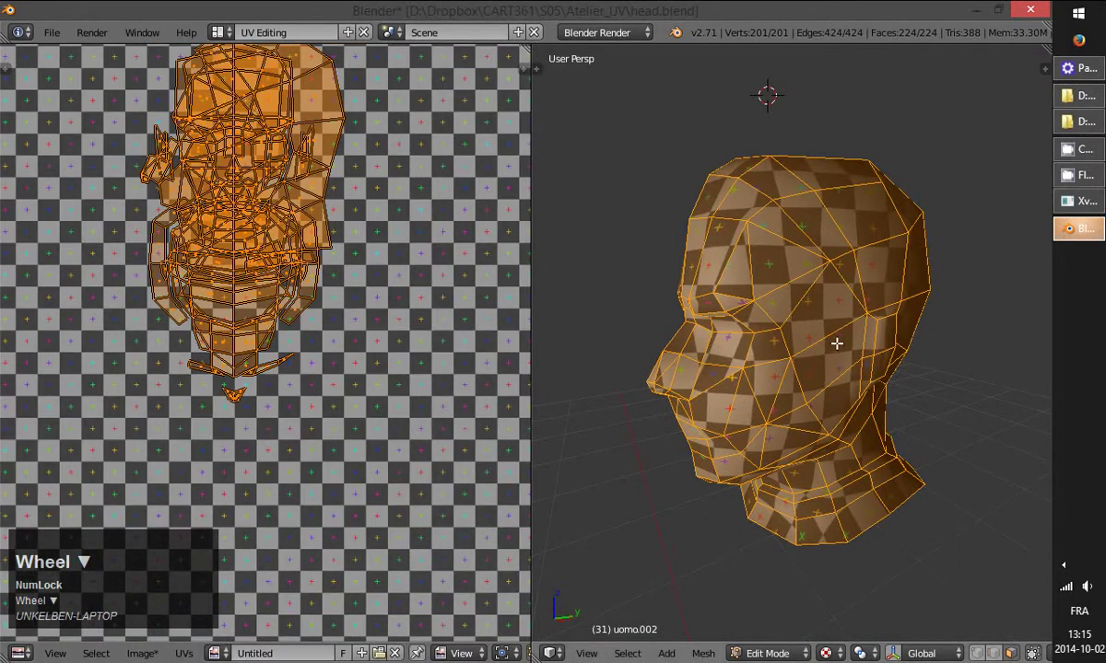
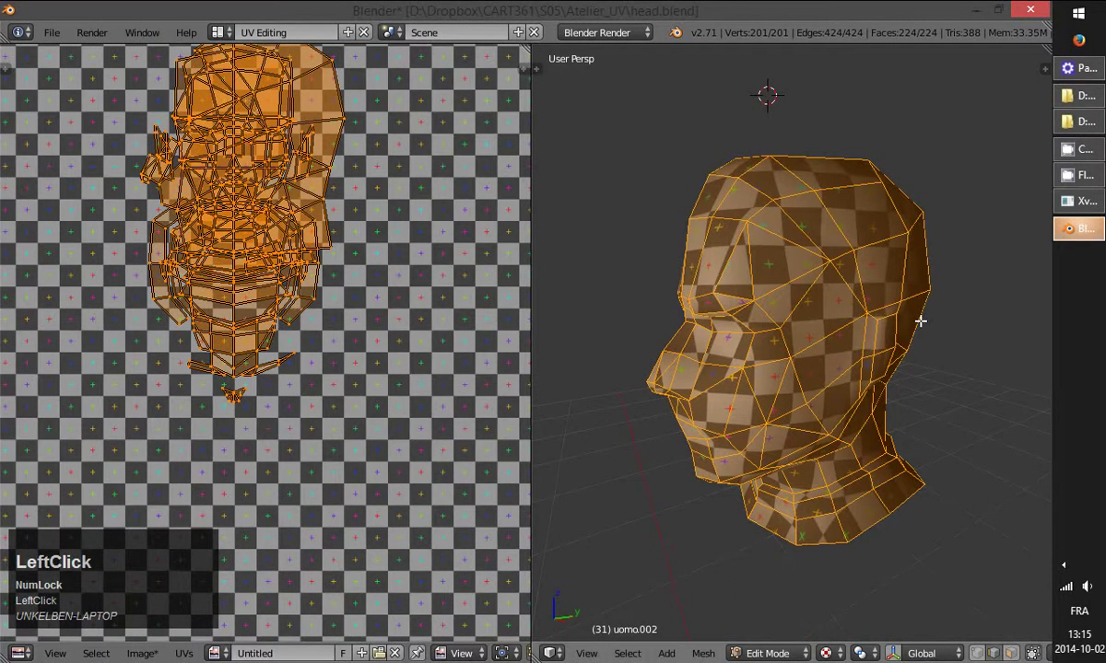
- Deselect the vertices and return to Object Mode while inspecting the checkered head
key("a")
middle_click(168, 139)
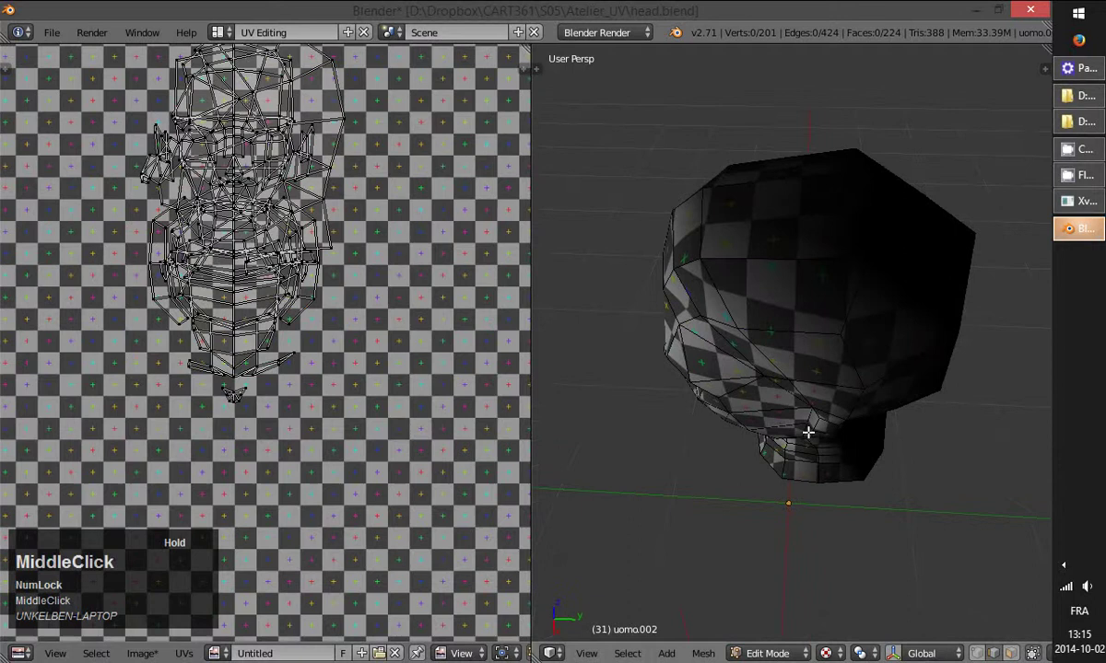
scroll("down", 3)
key("Tab")
middle_click(788, 371)
scroll("down", 3)
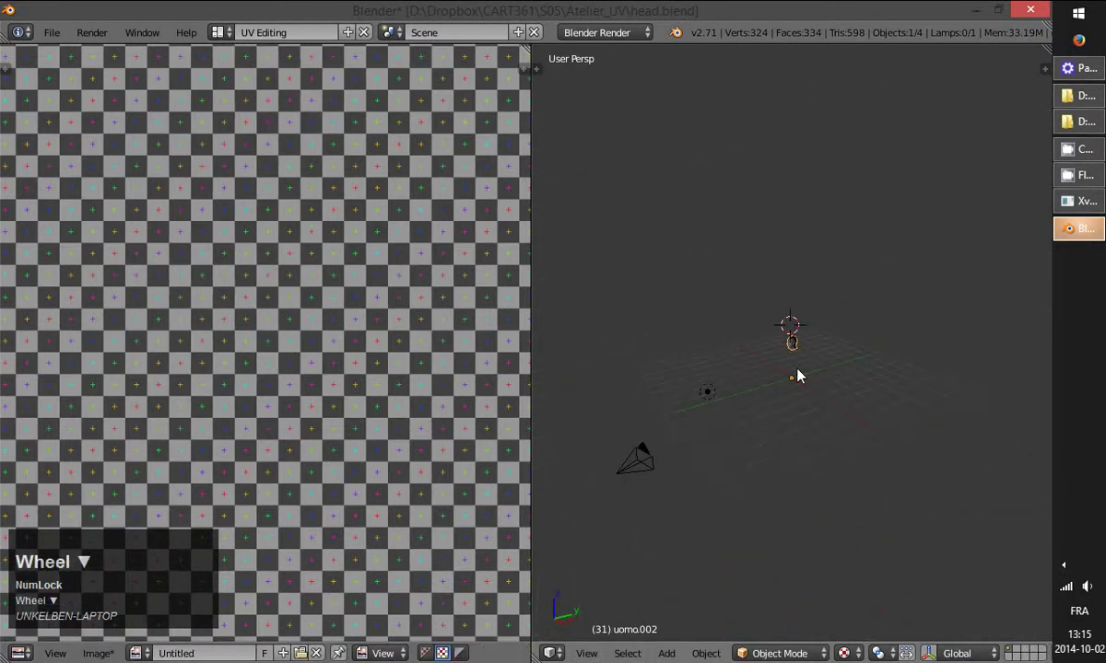
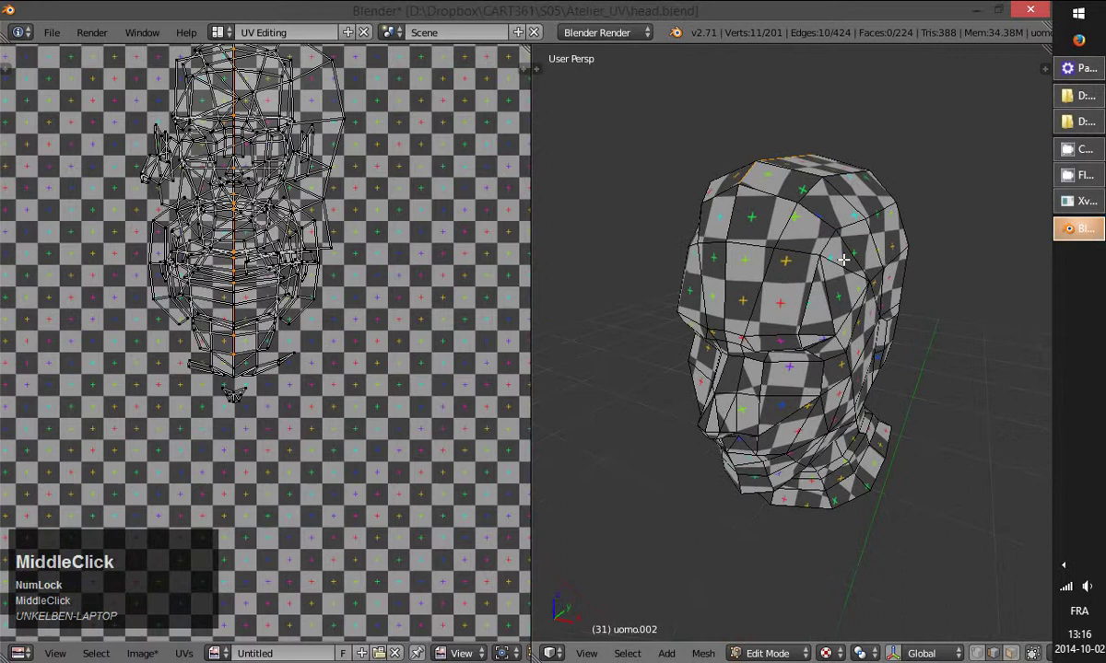
- Orbit over the crown and back of the head and bring up the Edges menu for the centre seam
scroll("up", 3)
scroll("down", 3)
middle_click(168, 139)
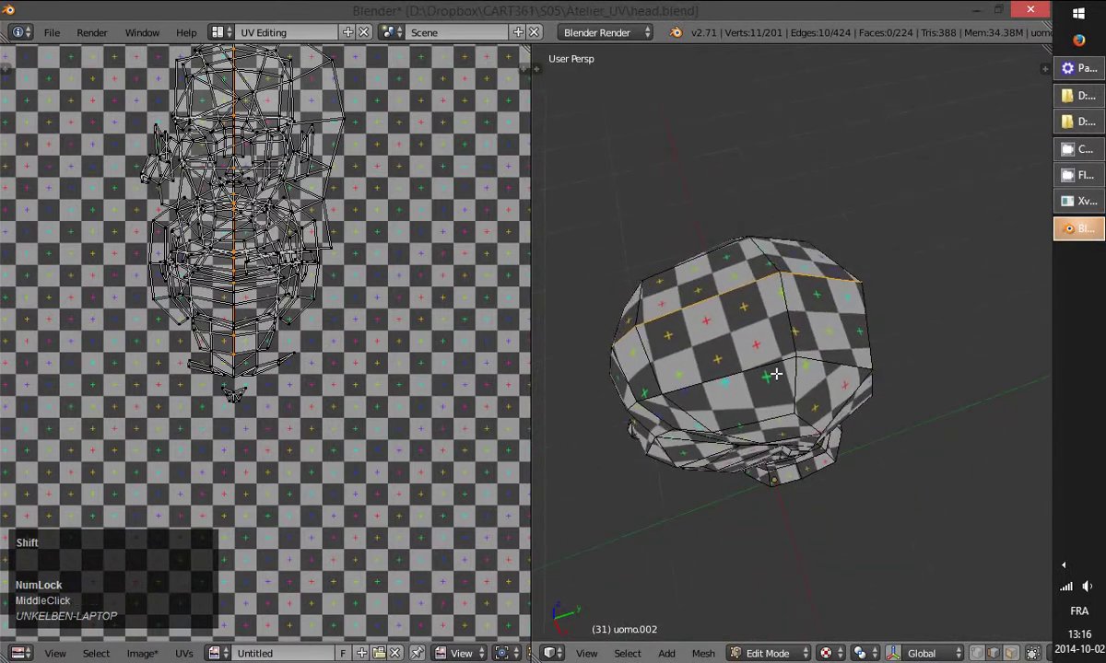
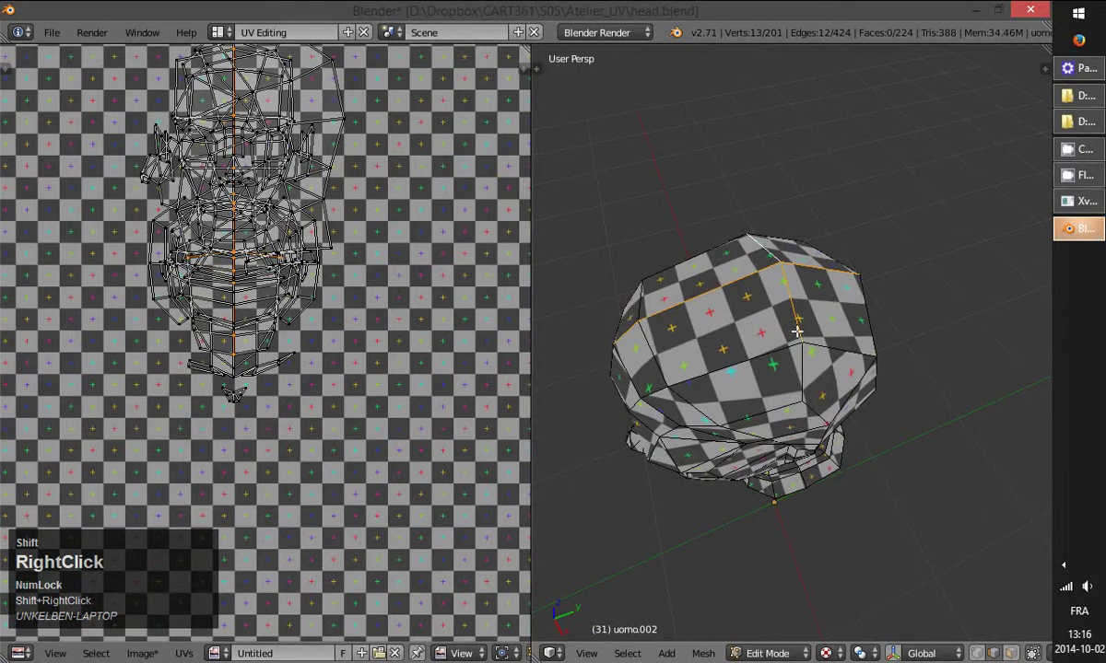
middle_click(168, 139)
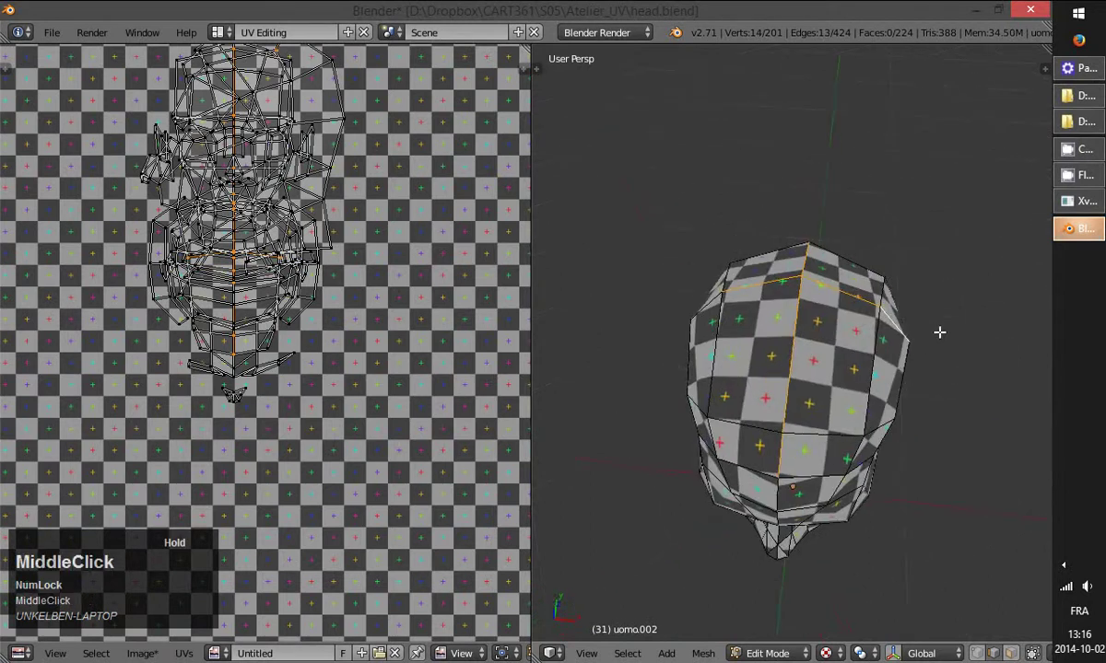
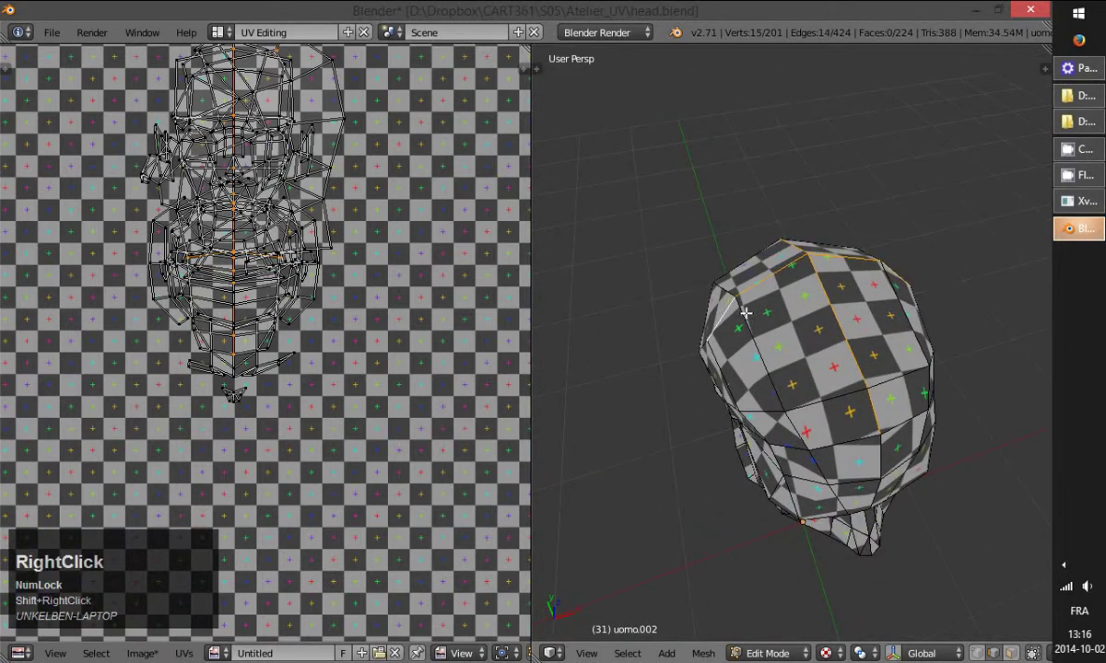
scroll("down", 3)
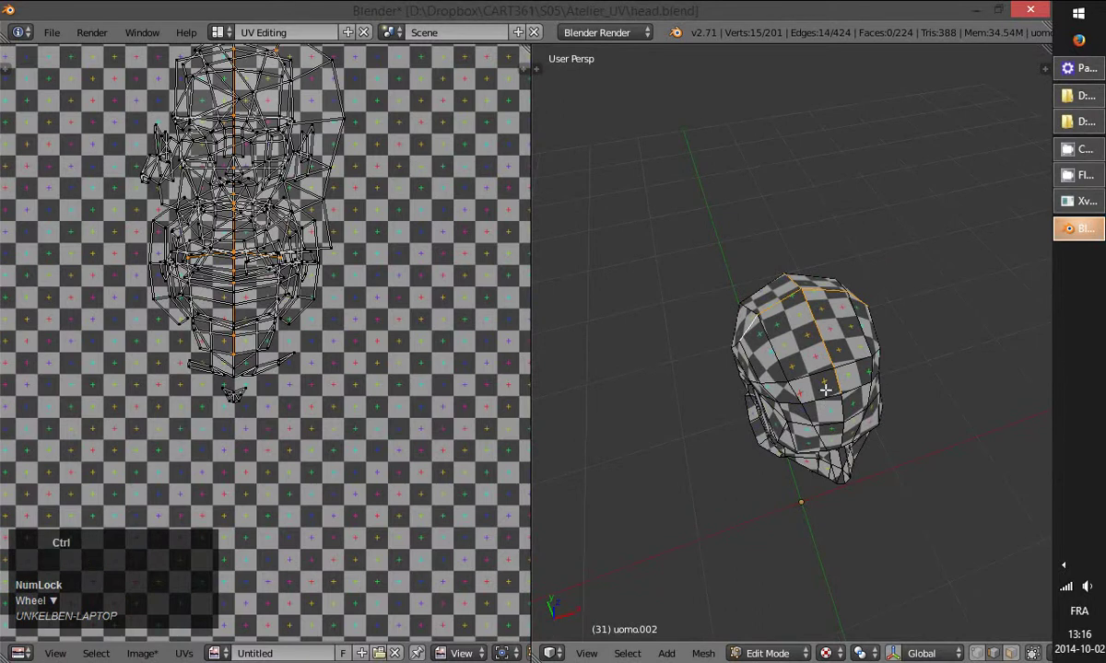
key("ctrl+e")
- Select all faces and Unwrap the whole head into a layout over the checker image
left_click(168, 139)
type("aau")
left_click(167, 140)
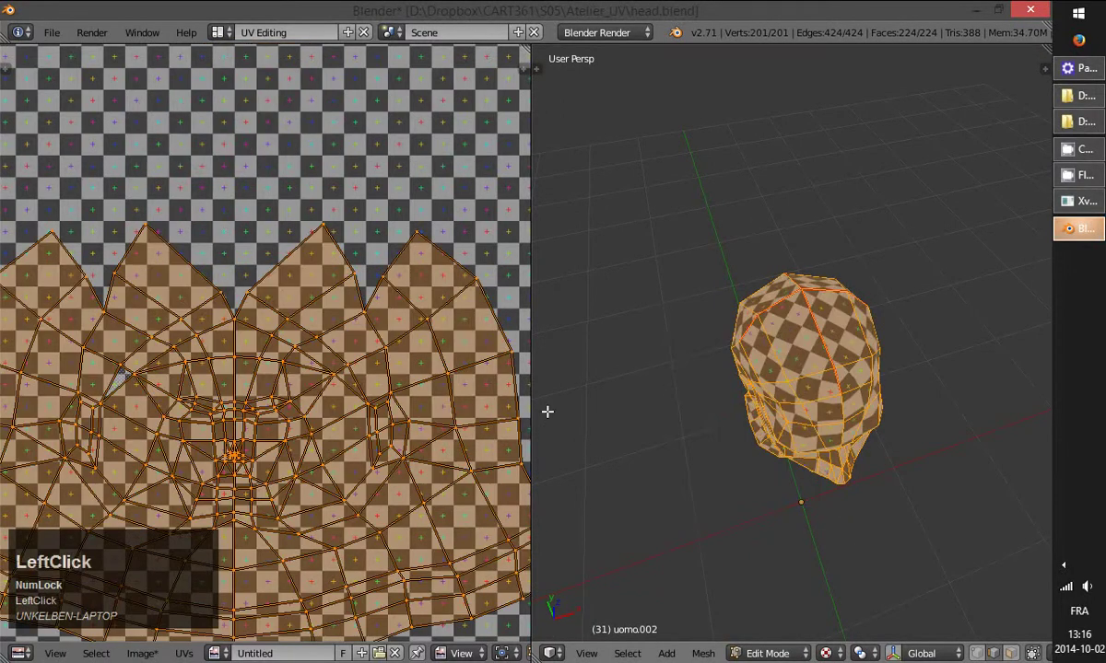
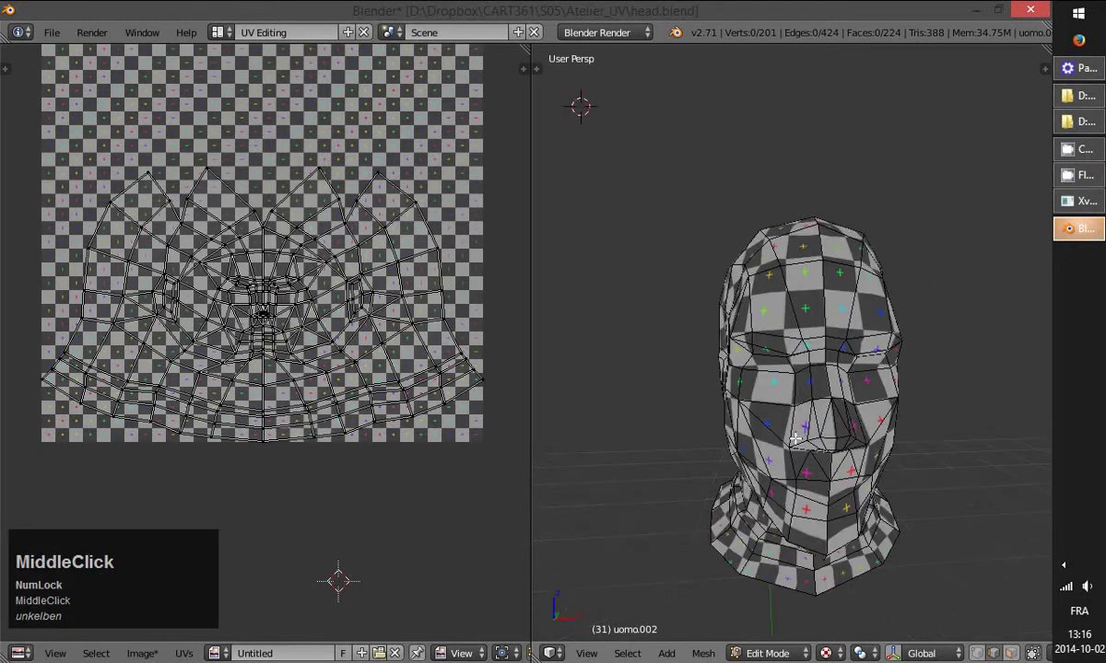
- Box-select the nose-and-mouth UV region, add one more vertex, and cancel a trial scale
scroll("up", 3)
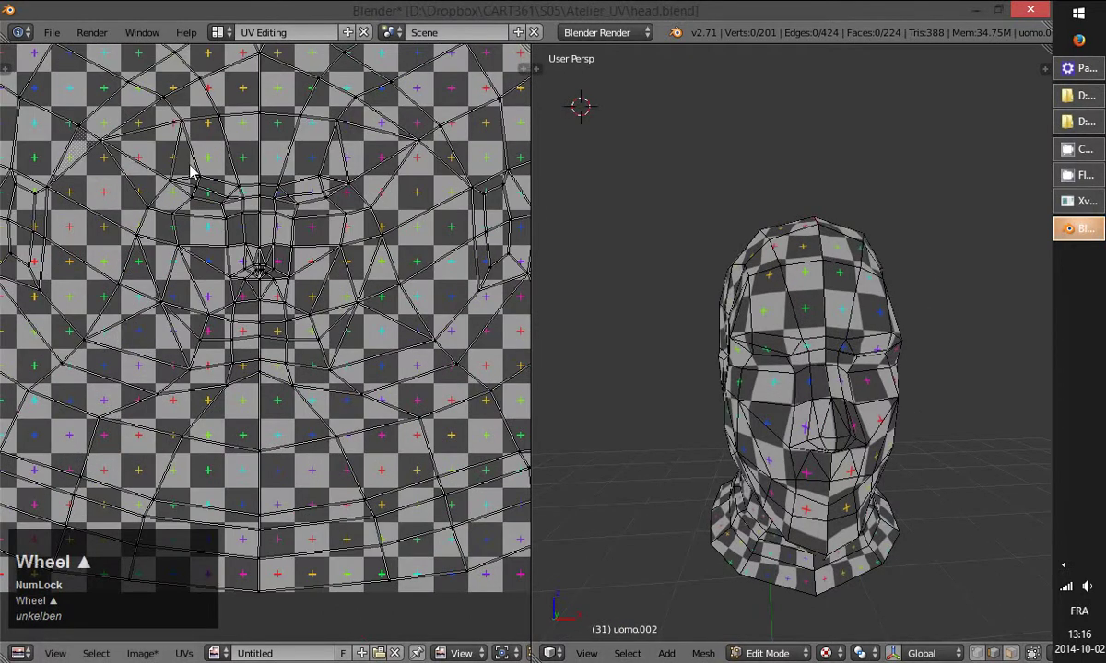
key("b")
left_click(175, 168)
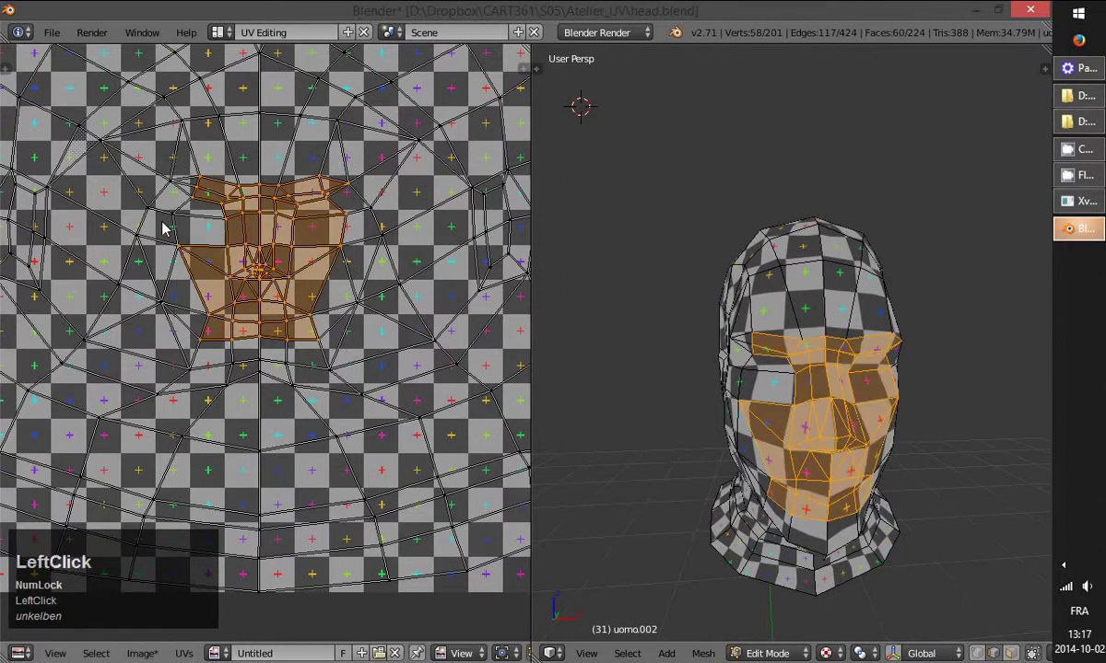
right_click(181, 223)
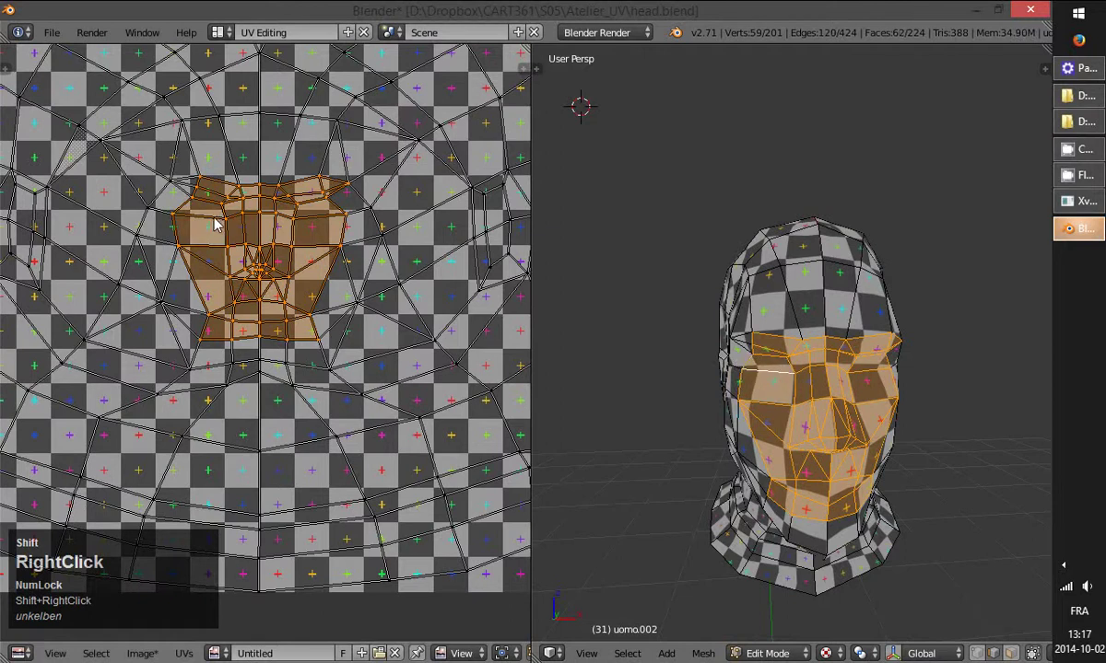
key("s")
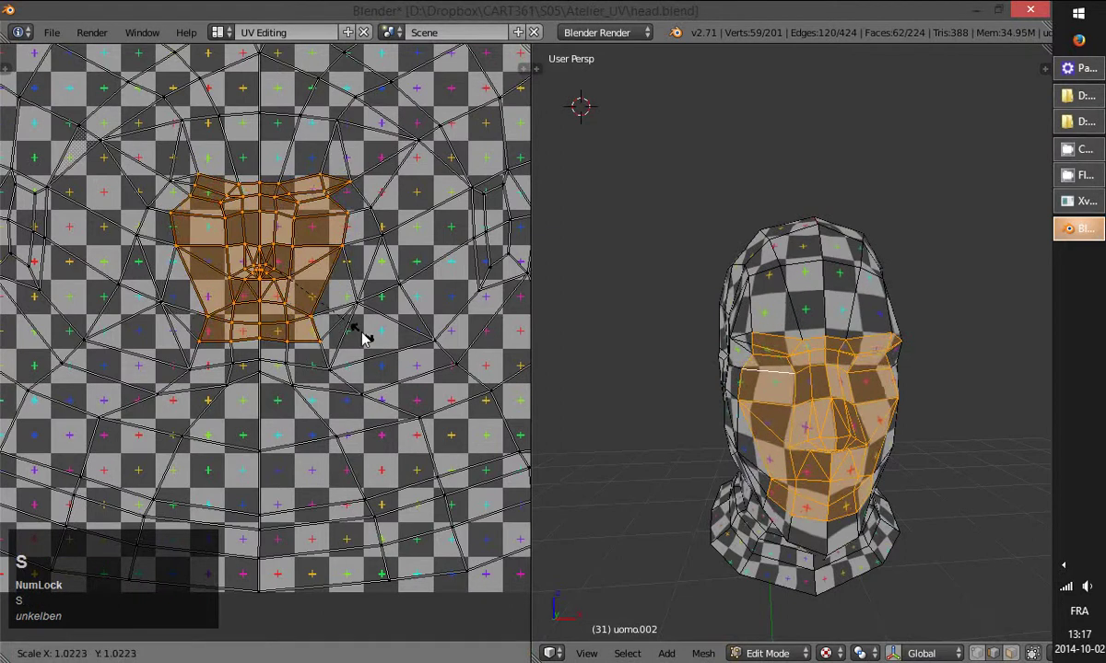
right_click(369, 348)
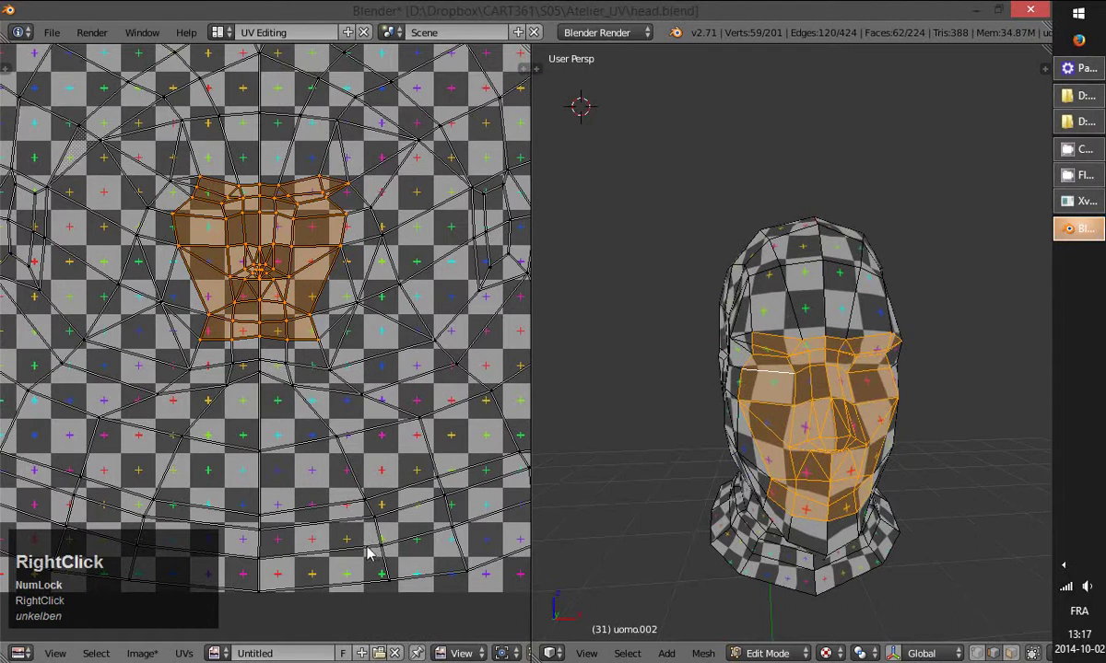
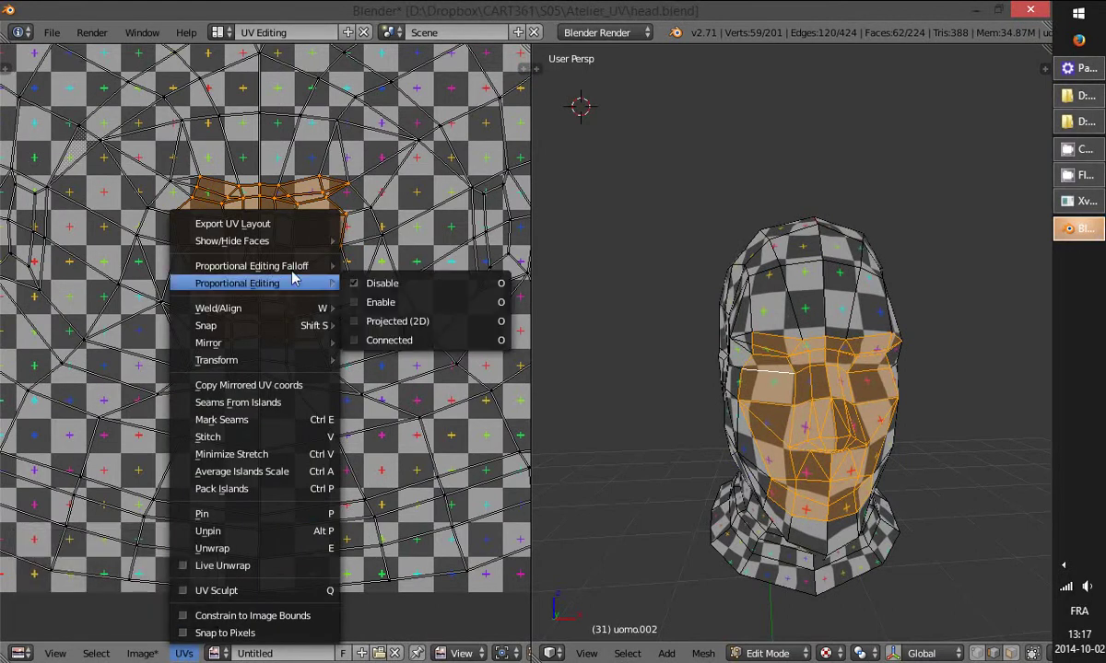
- Scale the face UV island with proportional falloff, adjusting the falloff radius, and confirm its size
left_click(389, 311)
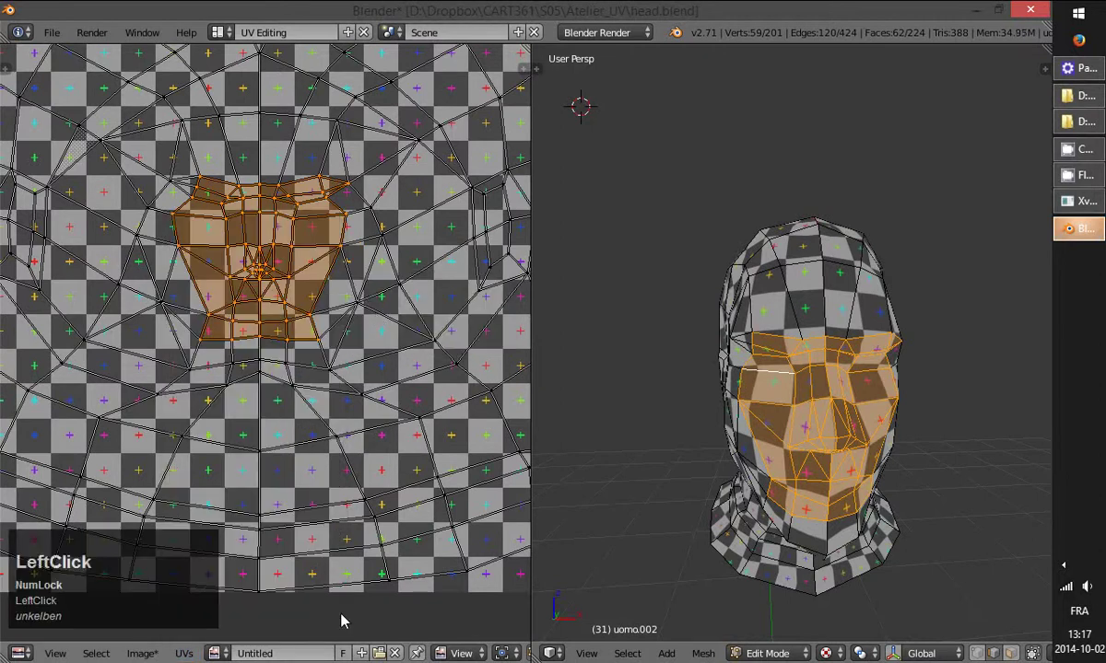
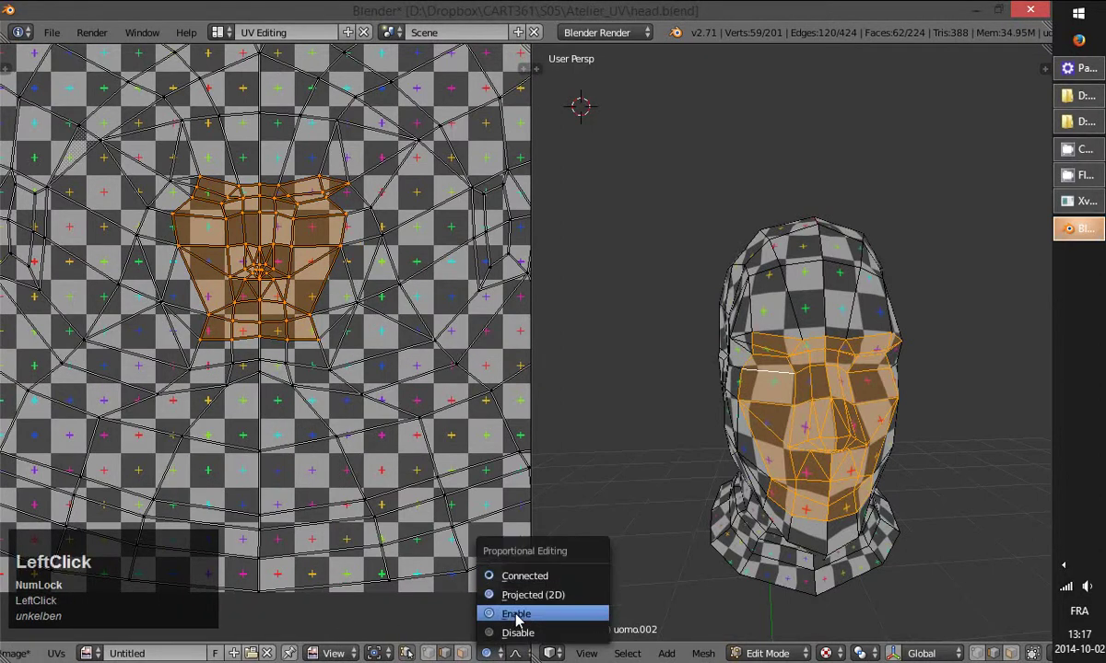
key("s")
scroll("up", 3)
scroll("down", 3)
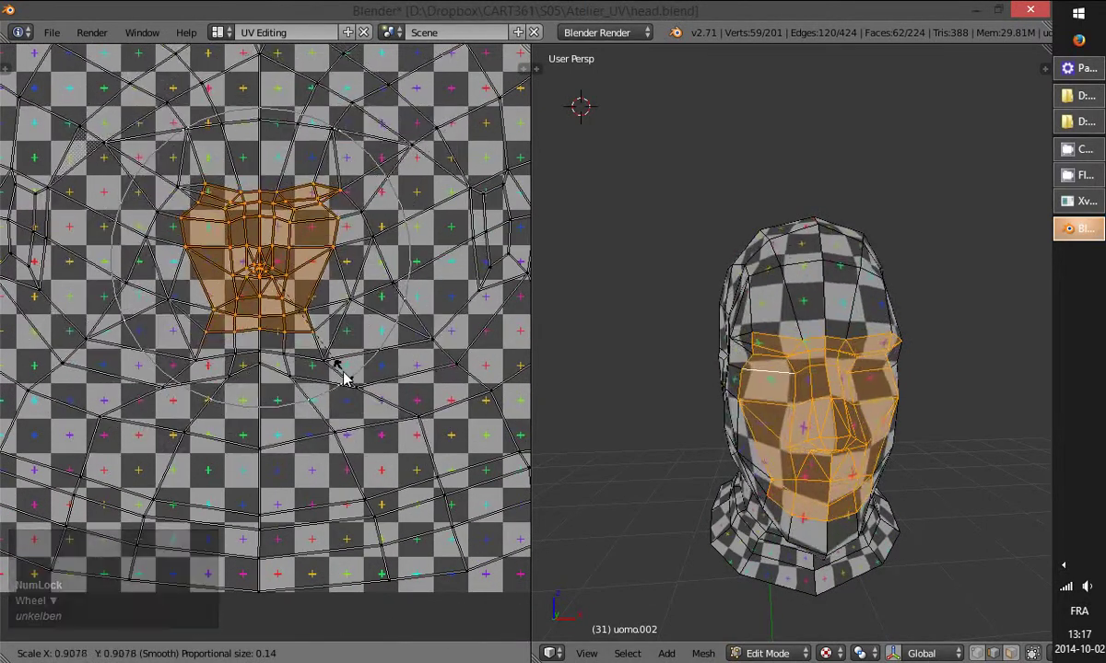
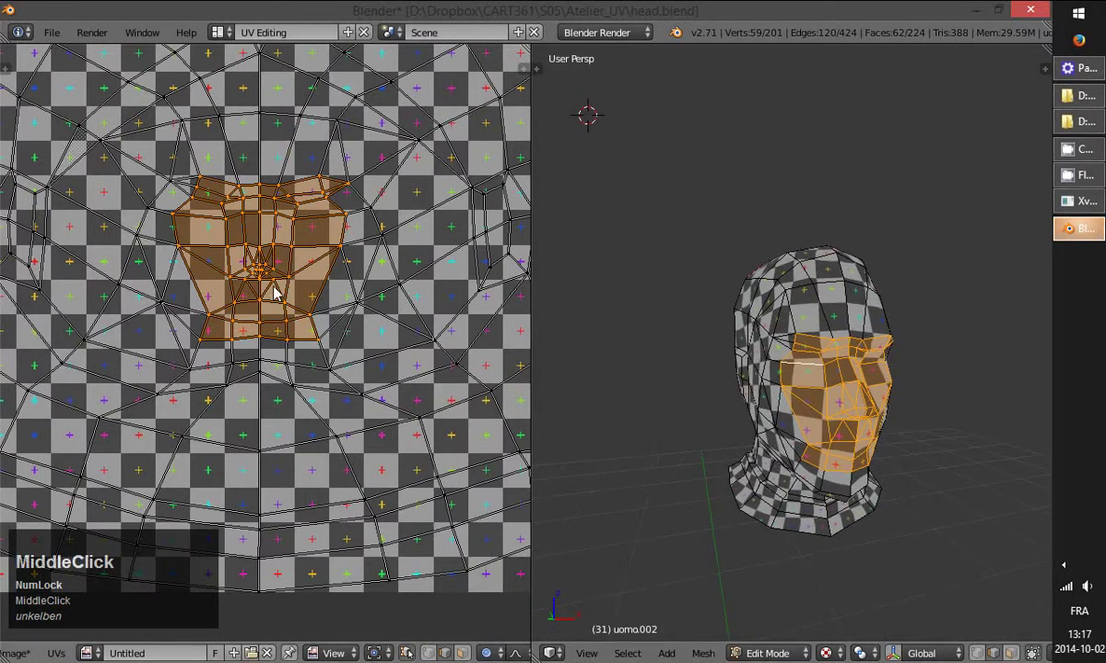
key("s")
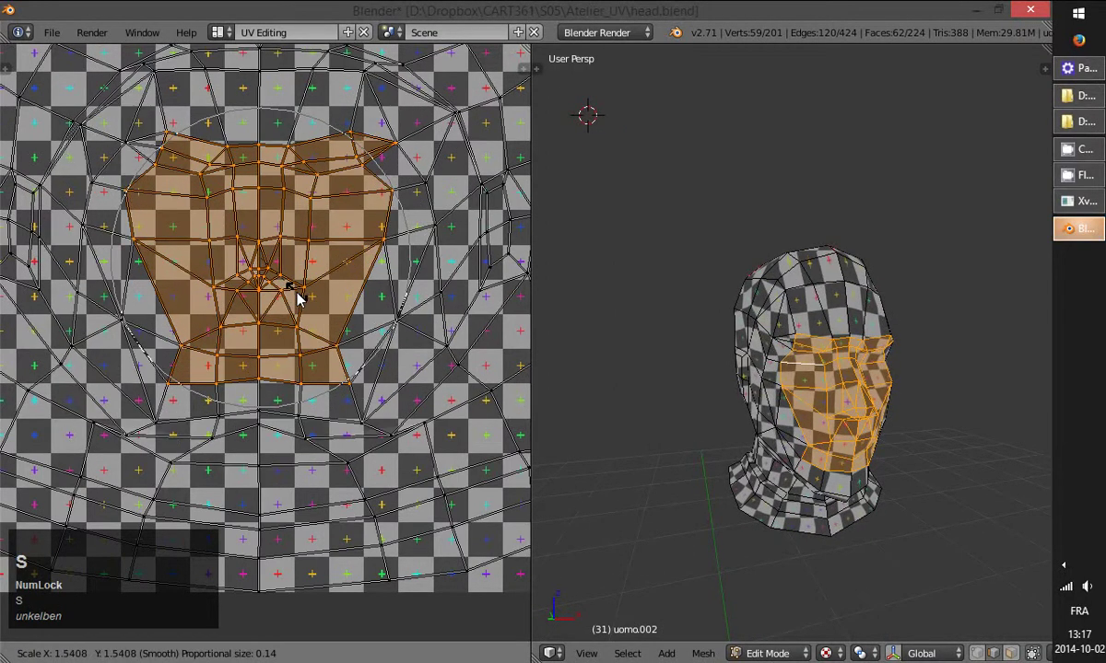
right_click(296, 290)
key("s")
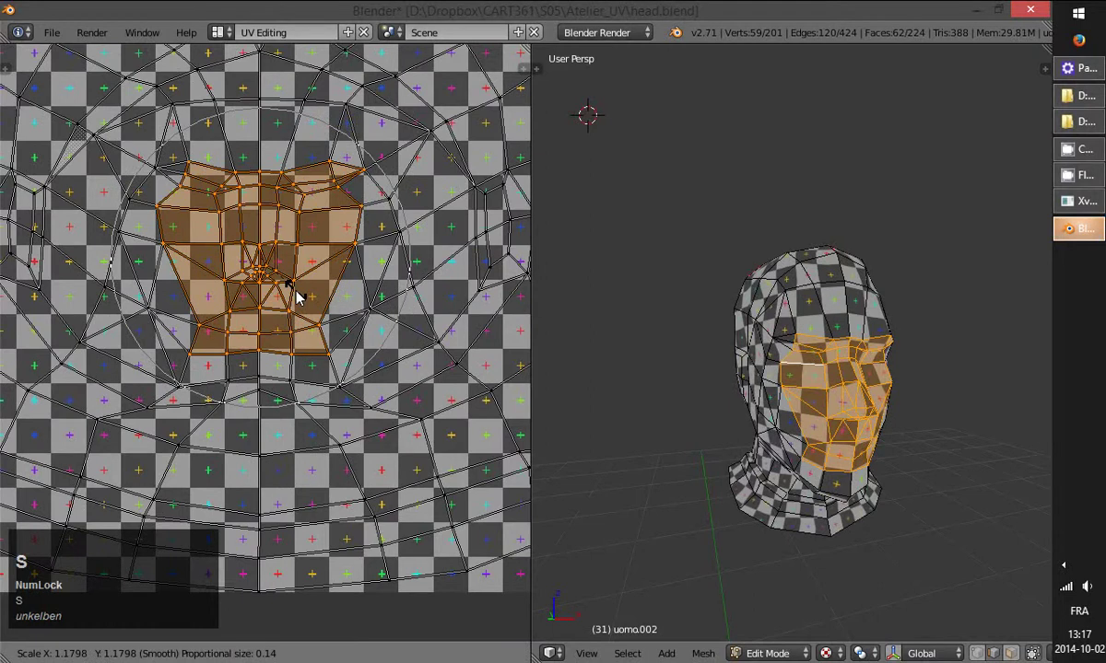
left_click(303, 295)
- Re-box-select around the nose and rescale the island a few more times
key("a")
key("b")
left_click(233, 244)
key("s")
right_click(321, 300)
key("s")
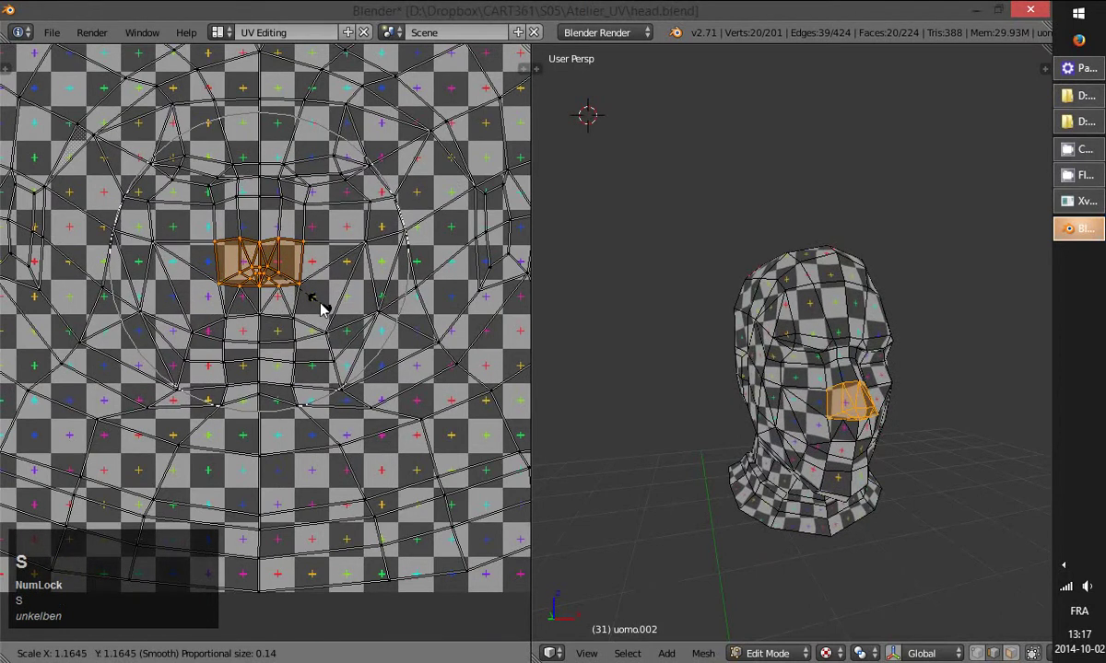
left_click(321, 310)
type("ab")
left_click(243, 245)
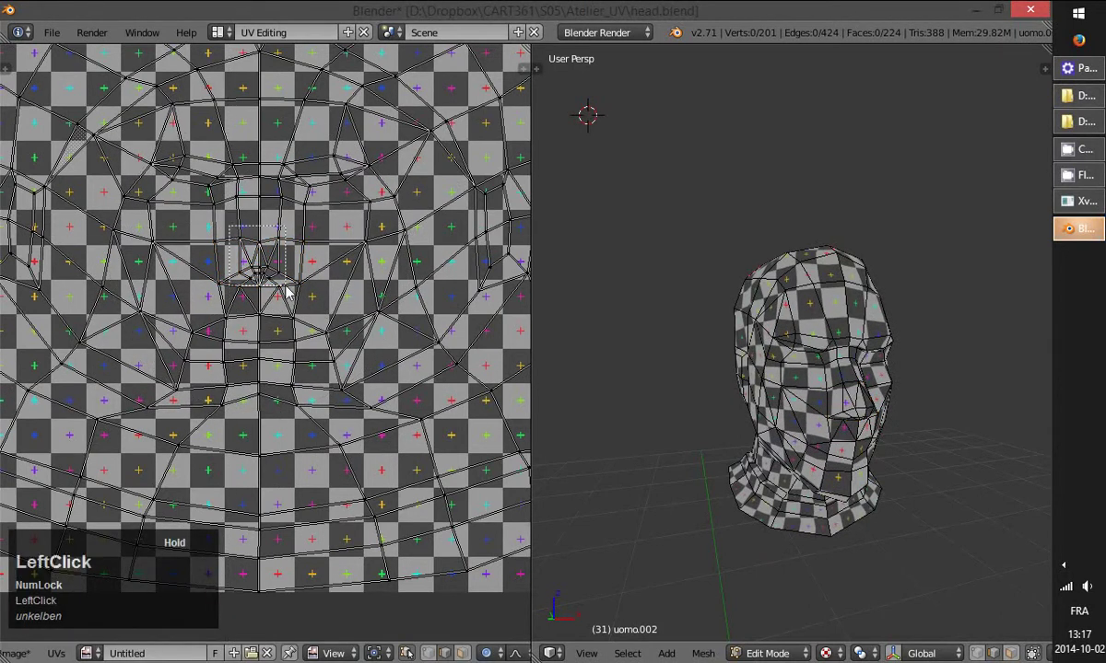
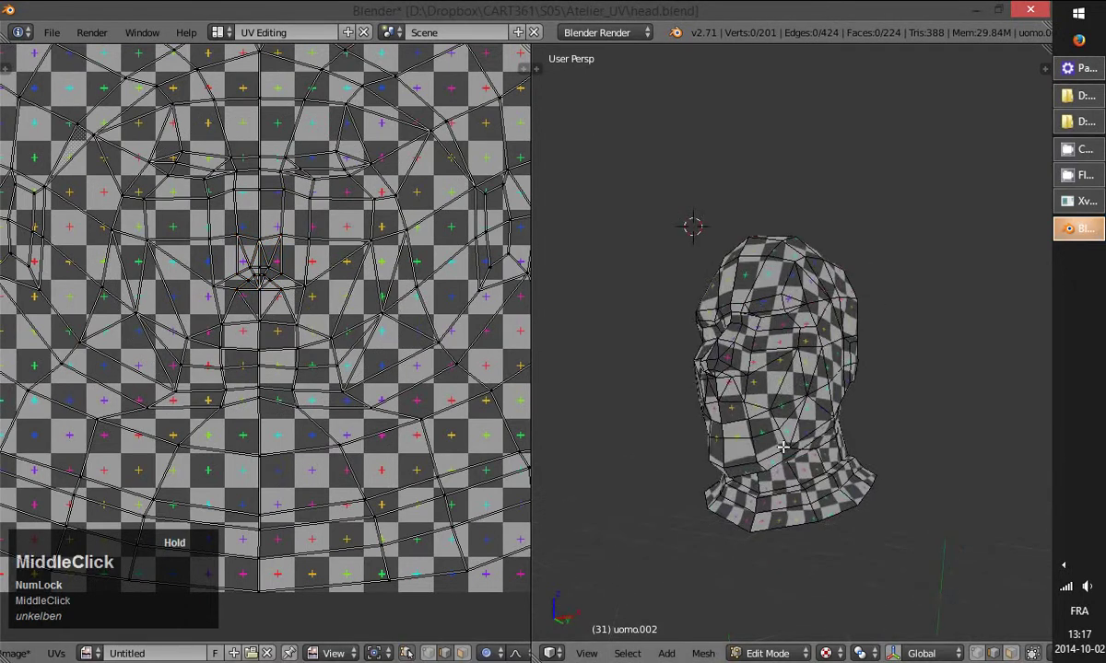
key("b")
left_click(173, 387)
- Move several chin-area UV vertices one by one with smooth falloff
key("g")
right_click(344, 434)
key("a")
right_click(262, 405)
key("g")
right_click(263, 449)
key("g")
scroll("up", 3)
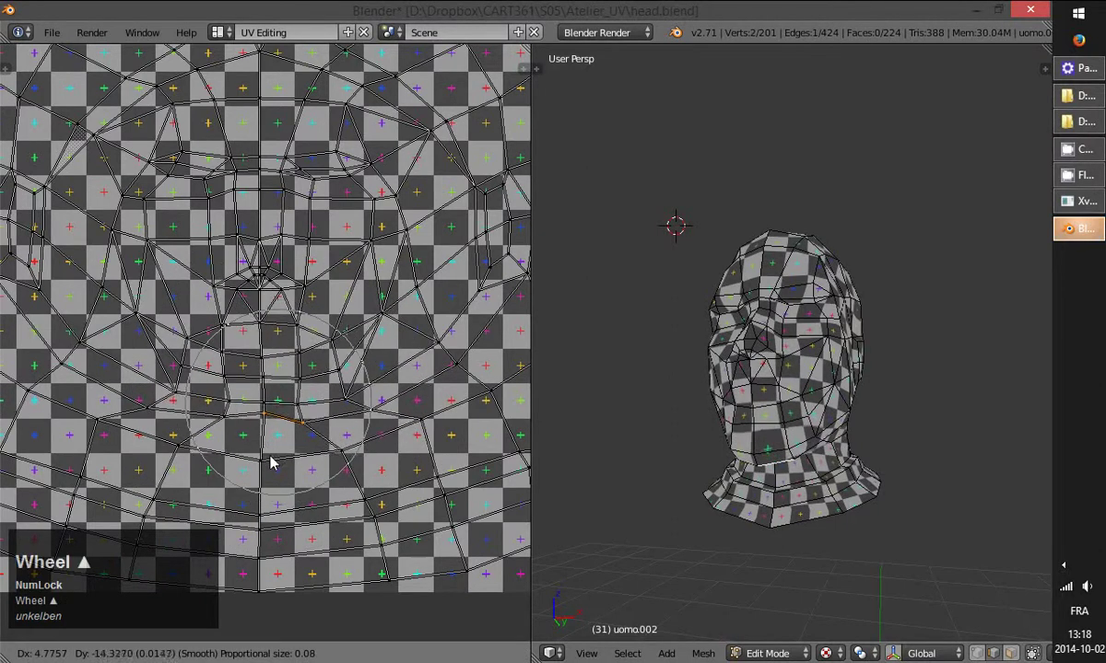
right_click(275, 485)
key("g")
- Shift the vertices below the mouth and confirm their new positions
right_click(262, 427)
key("ctrl+Tab")
left_click(265, 389)
right_click(259, 405)
key("g")
scroll("up", 3)
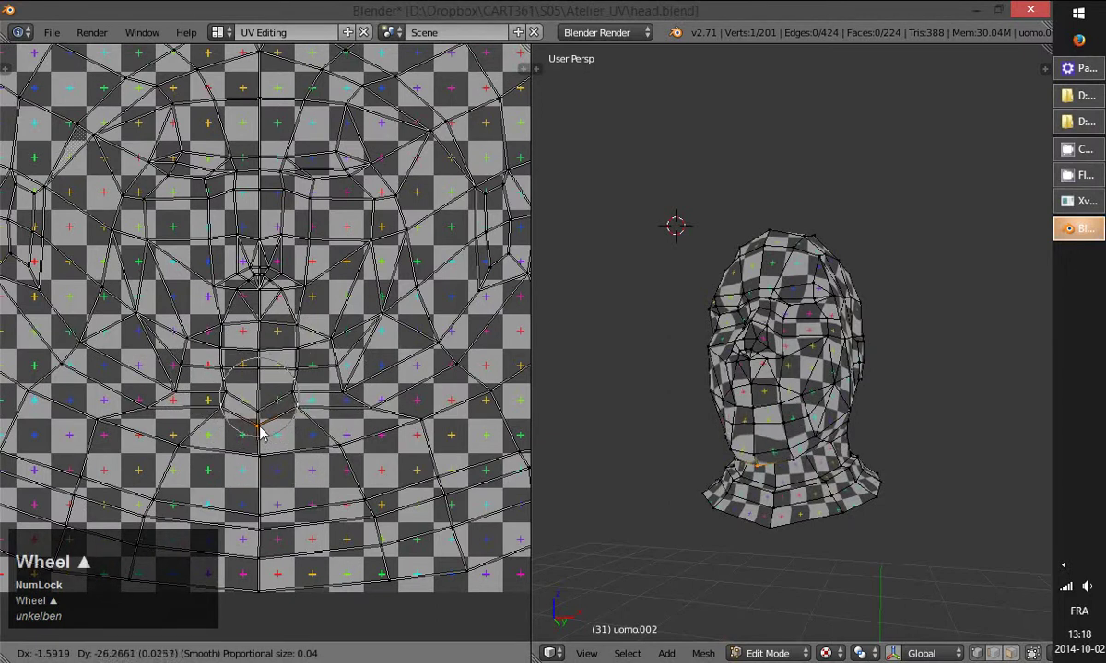
scroll("down", 3)
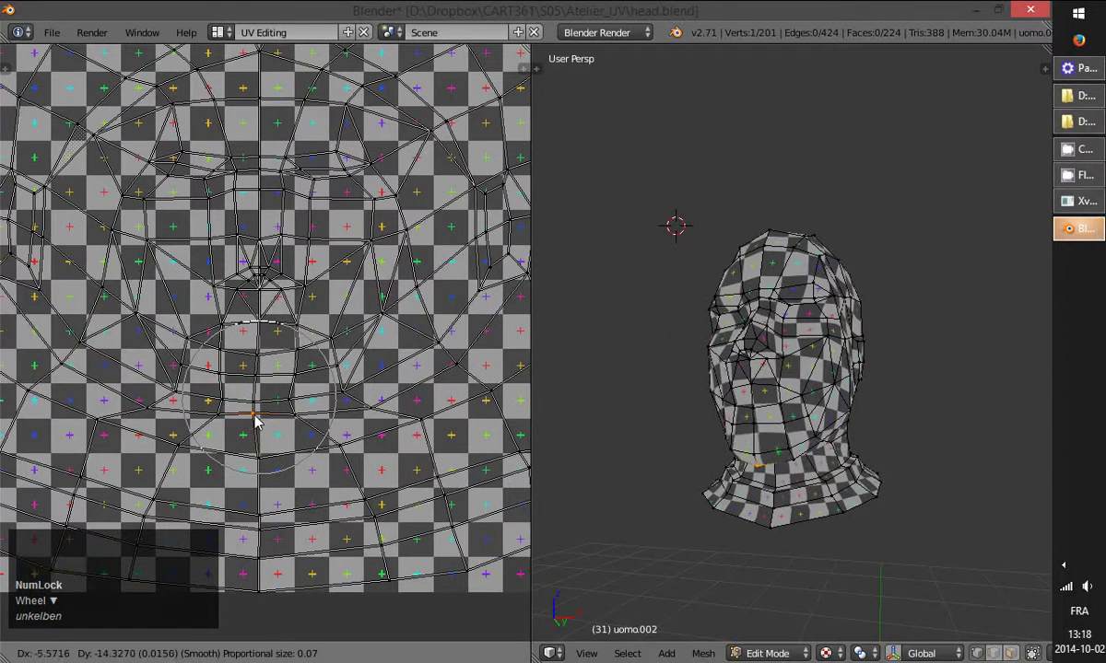
left_click(261, 419)
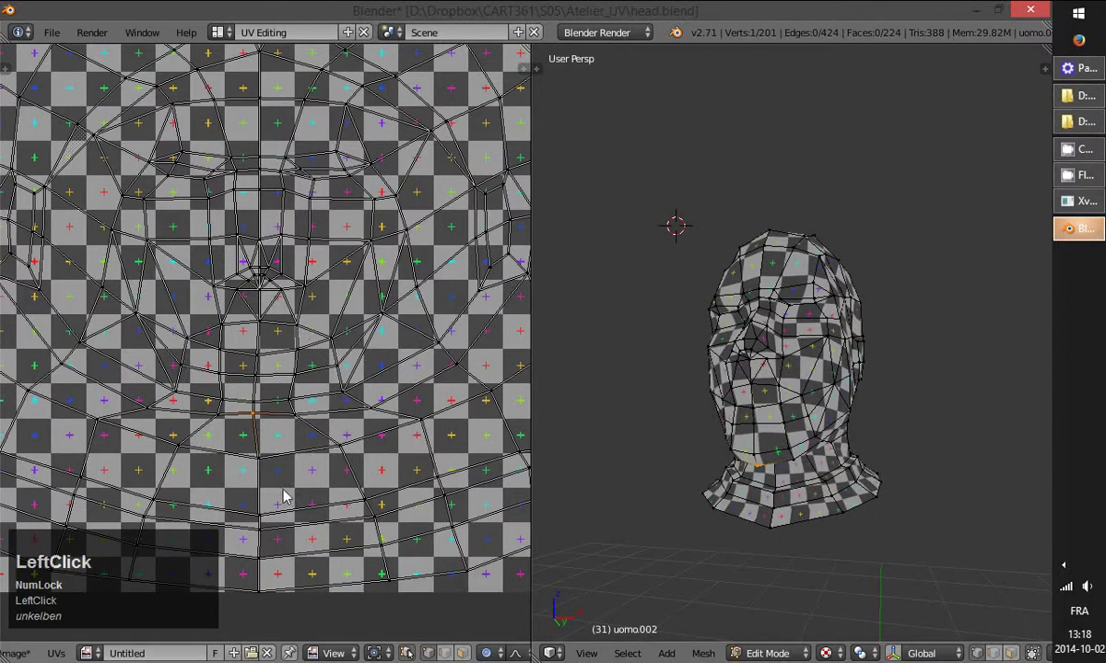
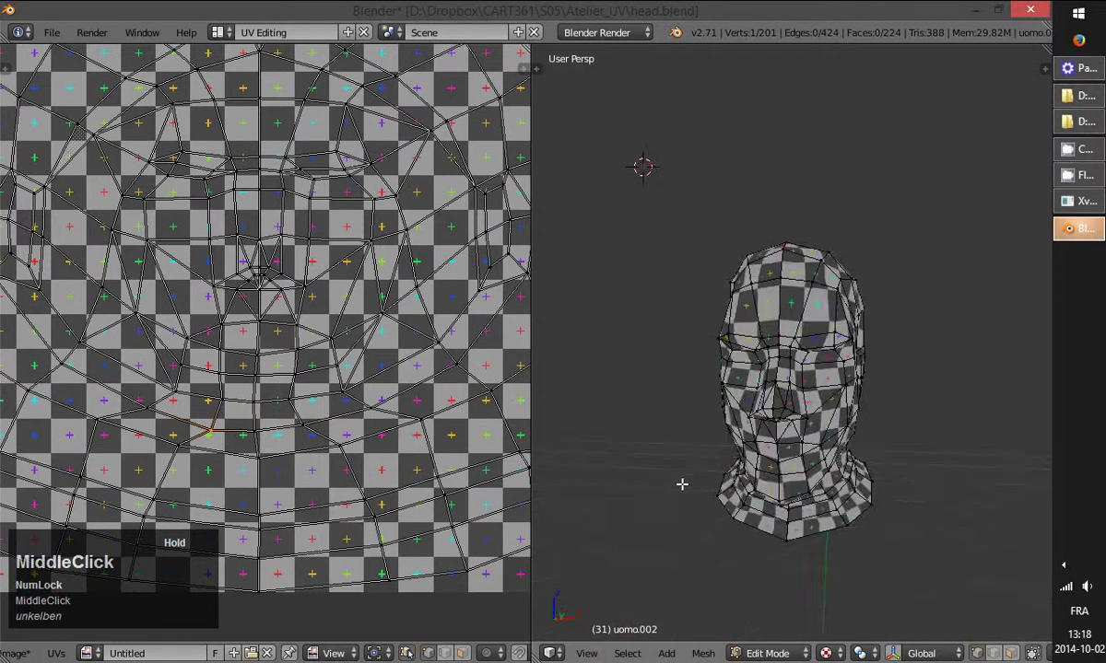
scroll("down", 3)
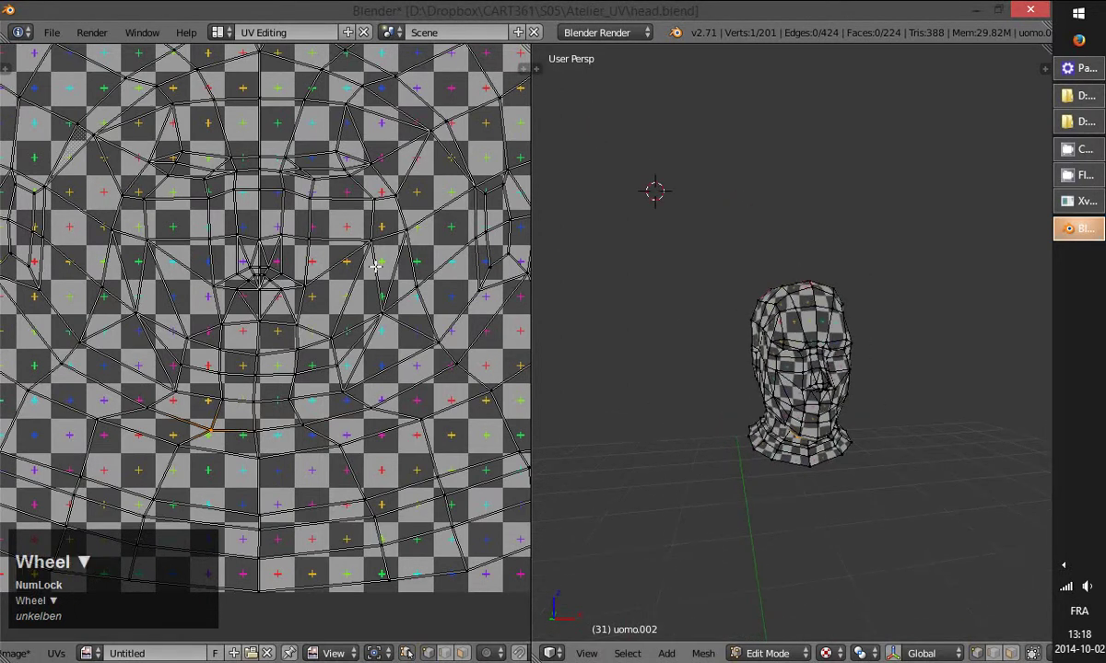
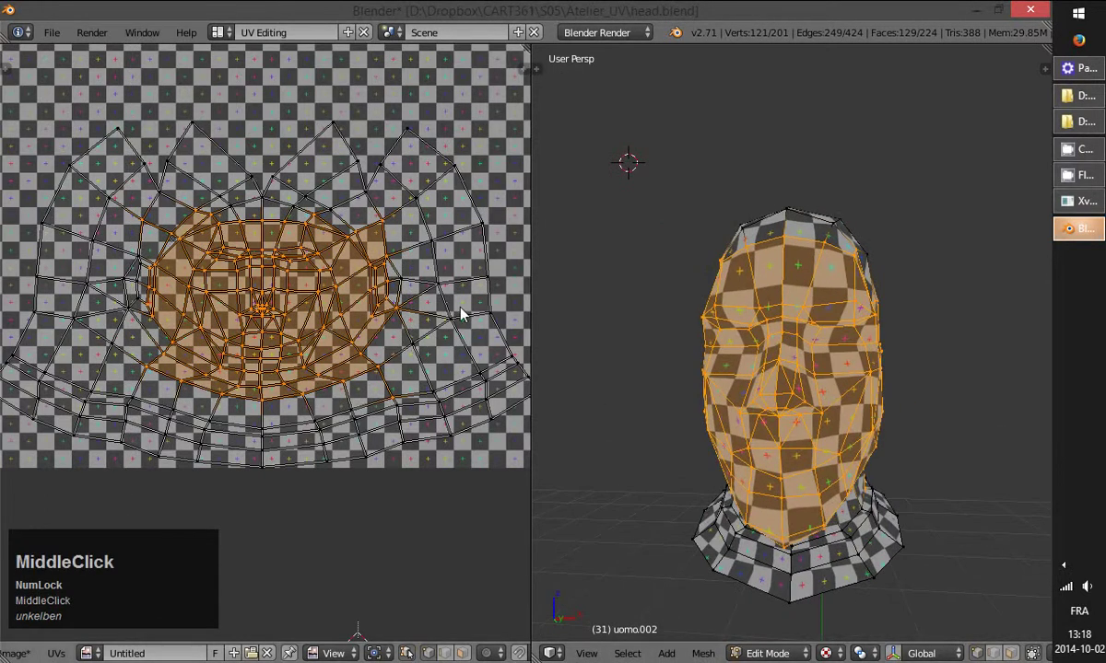
- Select the front-of-head faces and inspect how the checker squares map across the face and profile
key("ctrl+v")
scroll("up", 3)
scroll("down", 3)
scroll("up", 3)
scroll("down", 3)
scroll("up", 3)
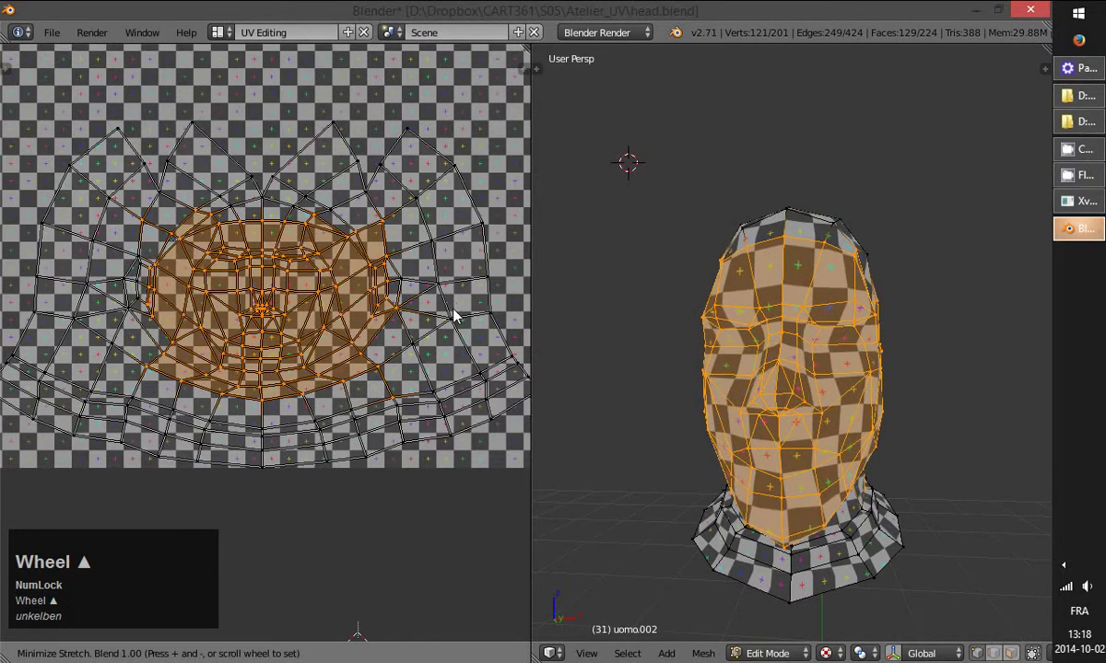
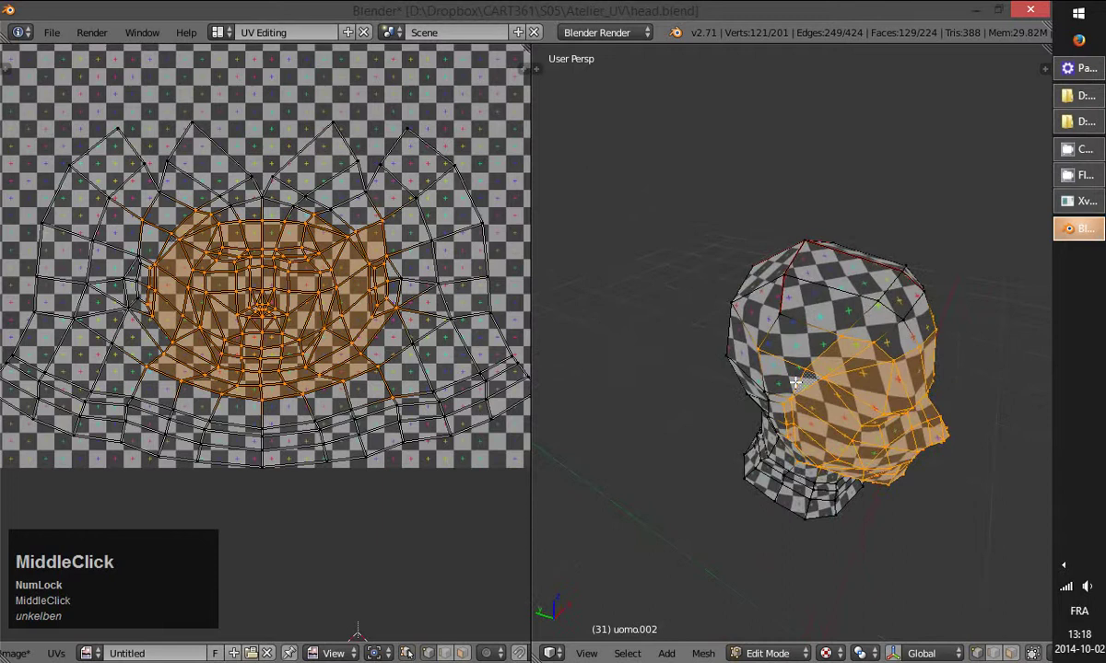
scroll("up", 3)
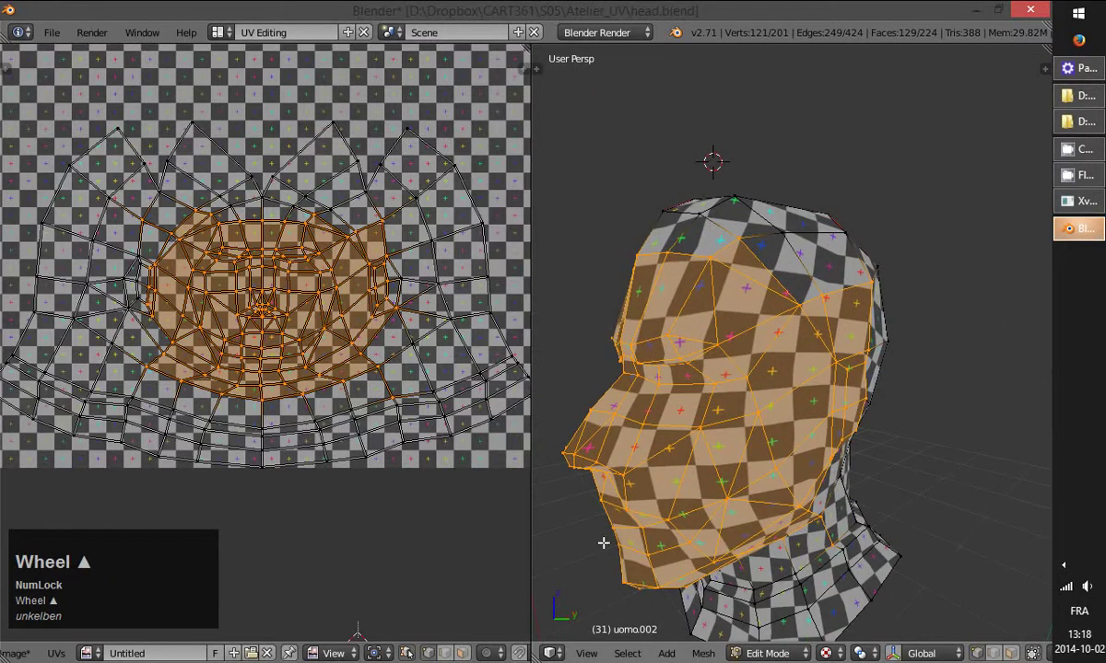
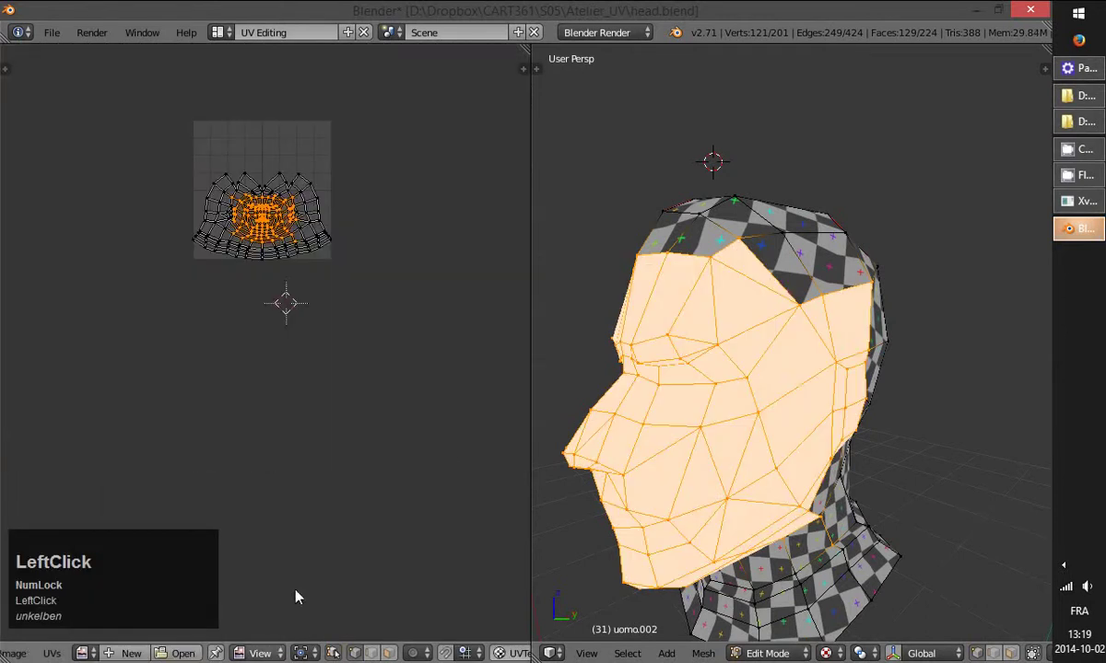
- Enter Edit Mode on the head and select the whole mesh with solid grey shading
scroll("up", 3)
scroll("down", 3)
key("Tab")
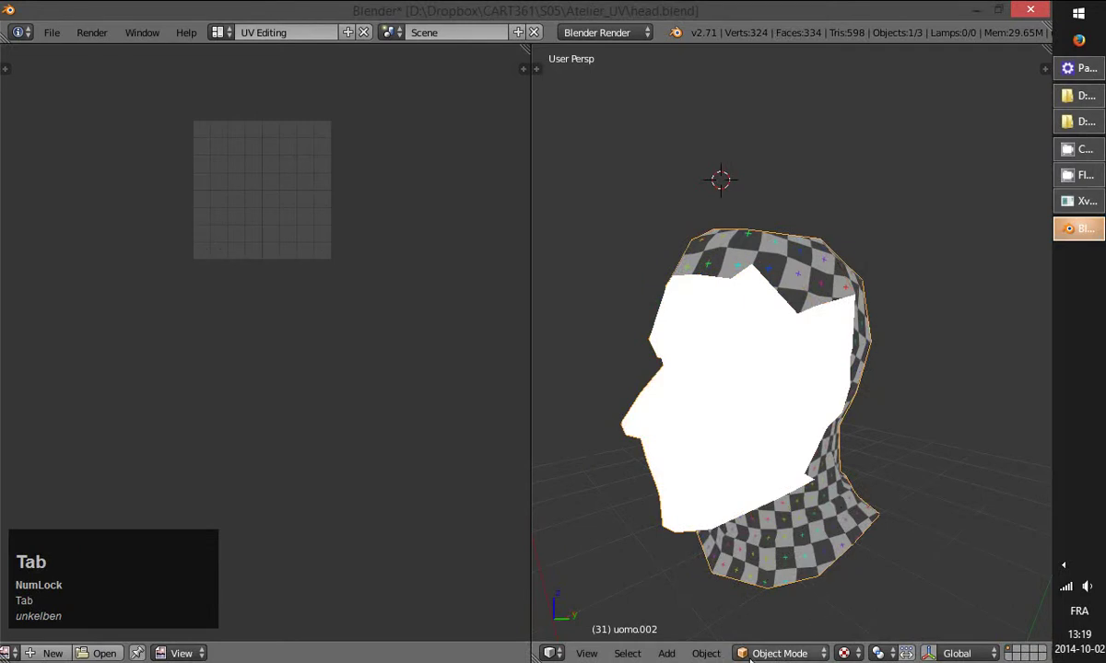
key("Tab")
key("ctrl+z")
key("a")
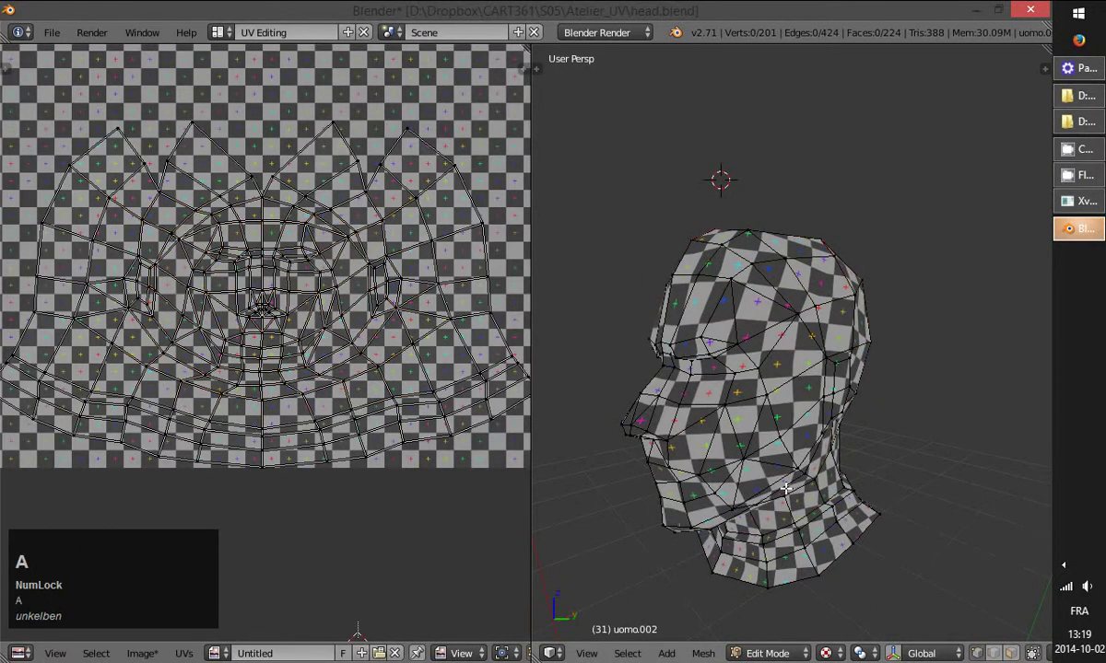
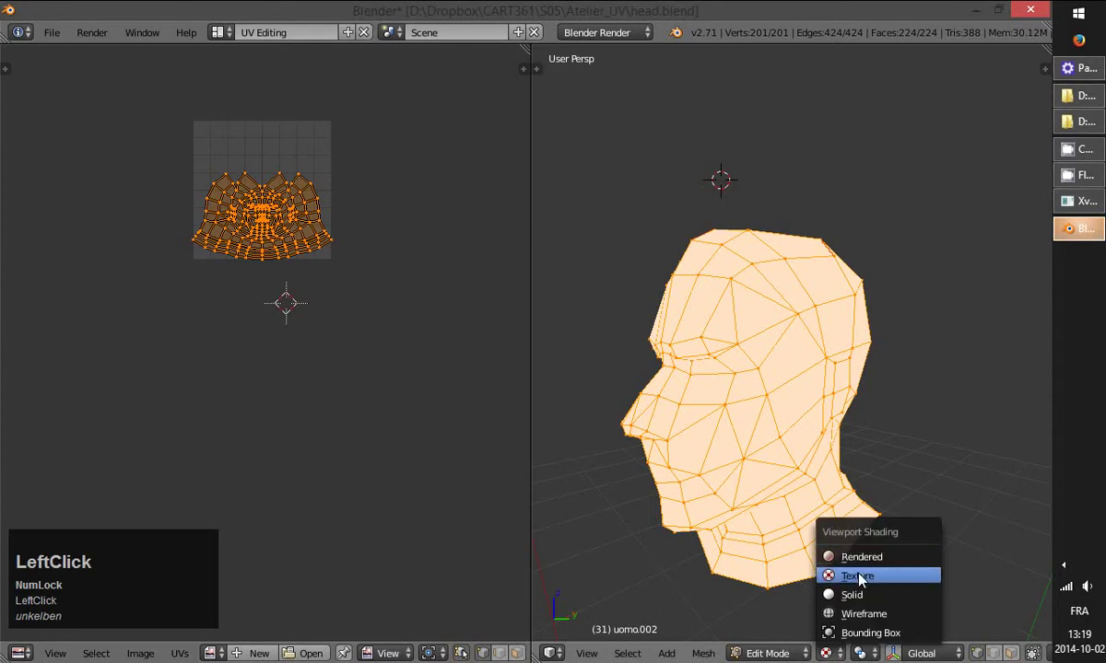
- Zoom the UV editor onto the full layout and select a vertex at its top
scroll("up", 3)
scroll("down", 3)
scroll("up", 3)
middle_click(357, 202)
scroll("up", 3)
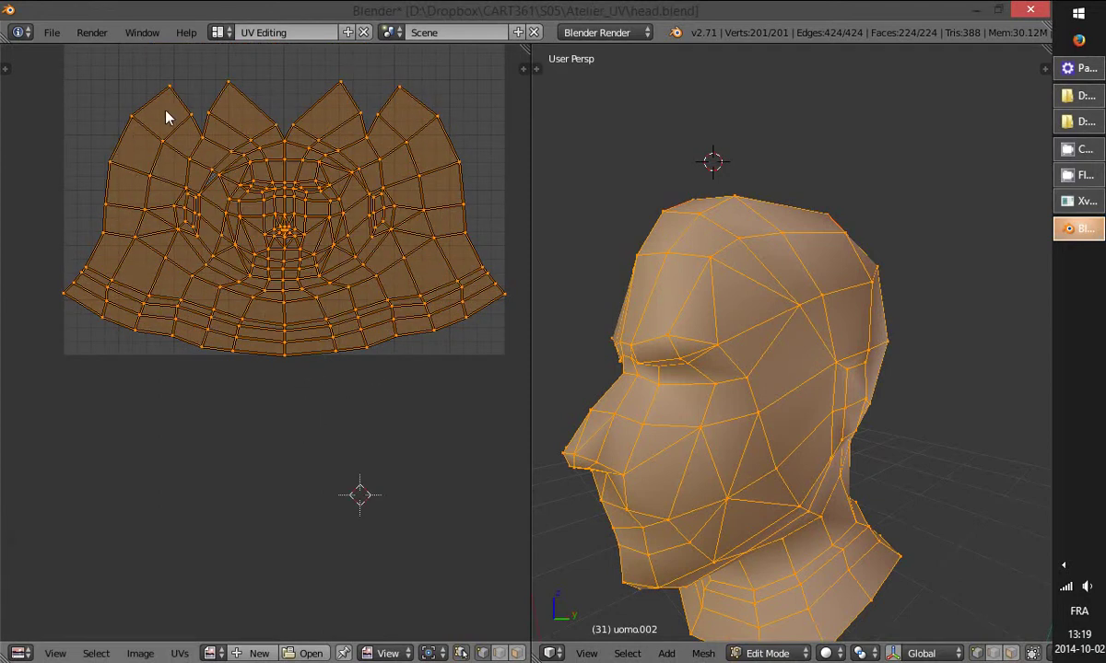
right_click(179, 93)
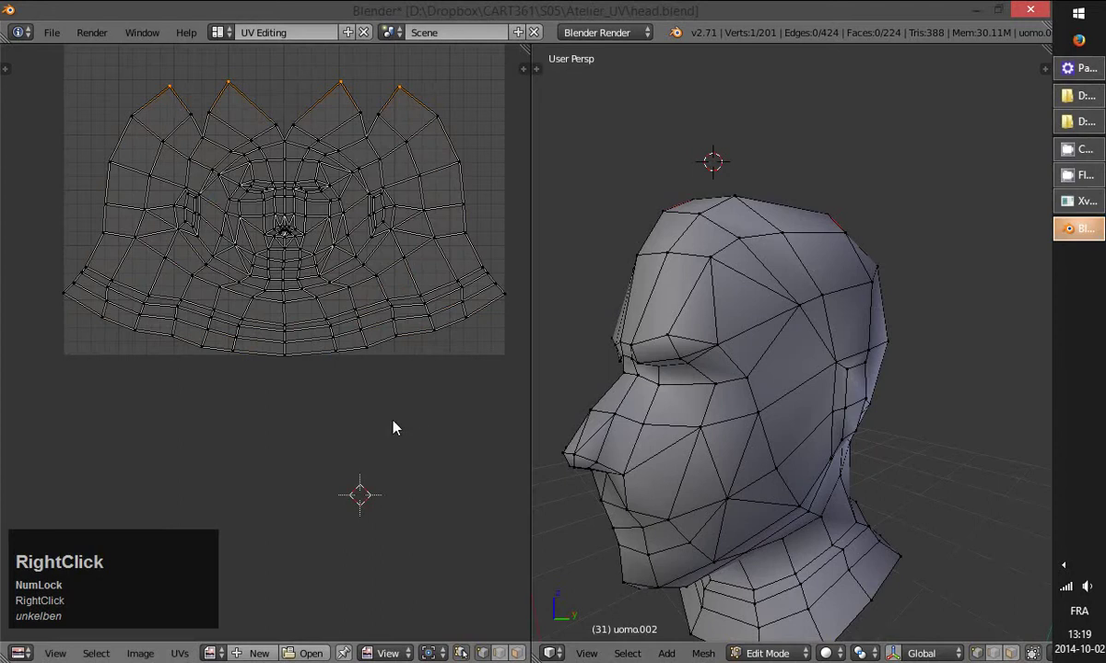
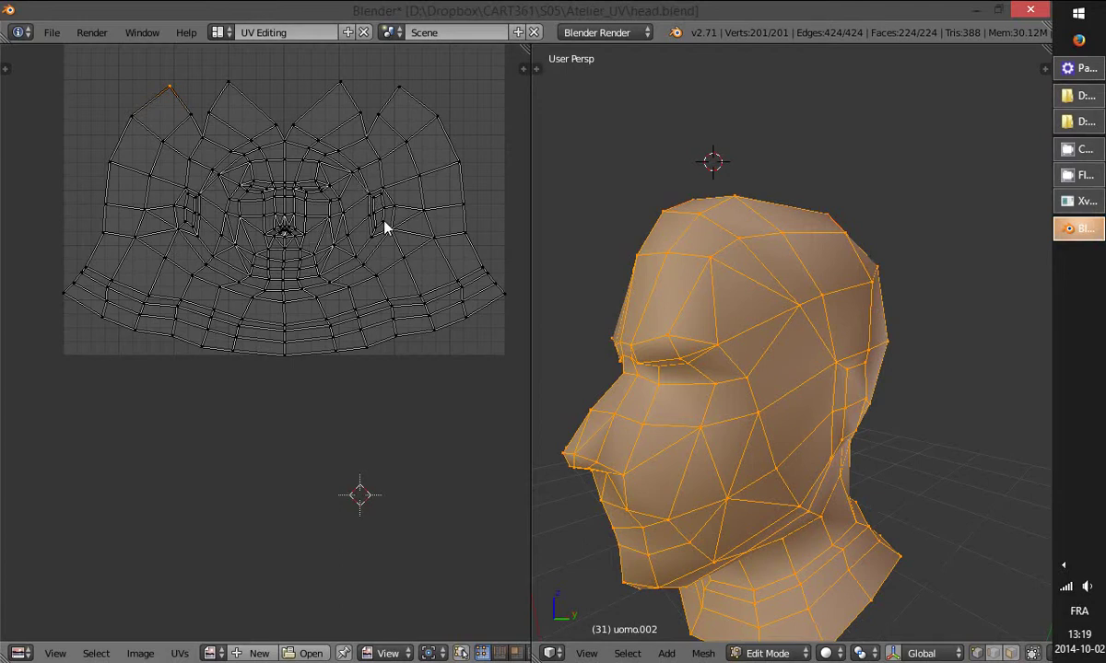
- Box-select the central block of UV points covering the face
key("ctrl+Num_Lock")
left_click(260, 176)
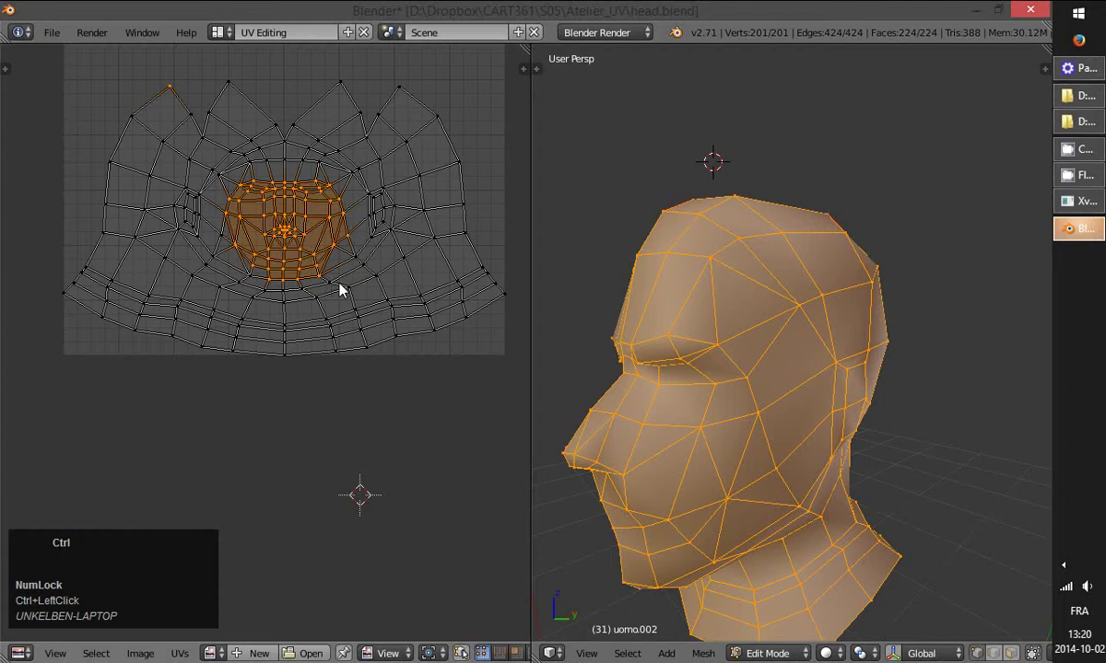
- Pin the selected central face points in place with P
right_click(343, 243)
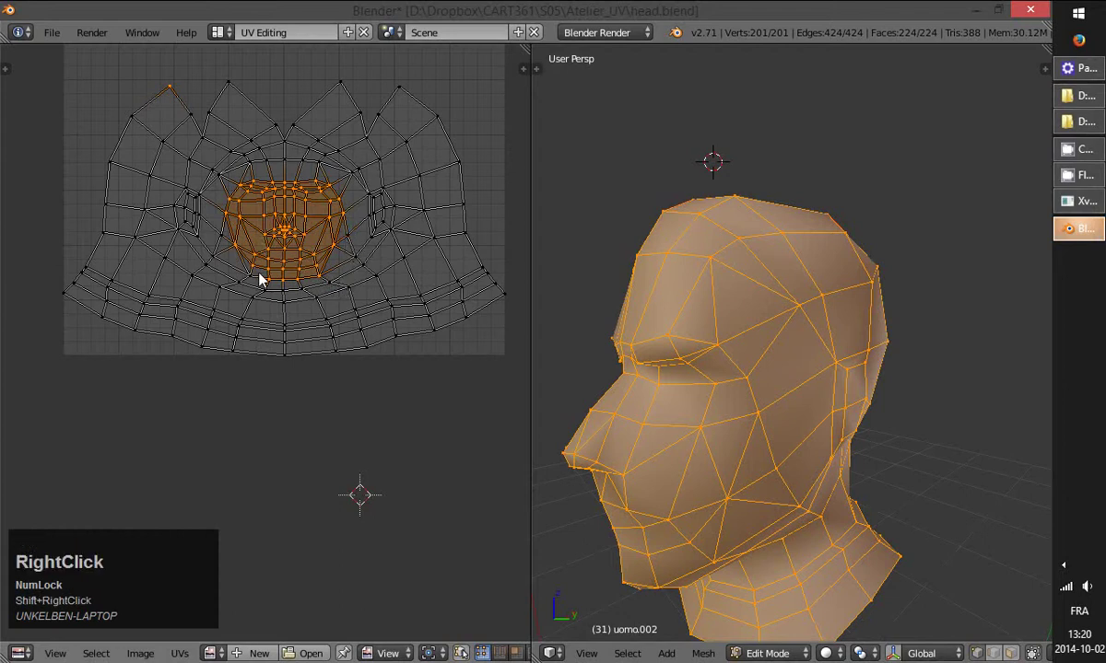
right_click(261, 282)
right_click(182, 99)
key("p")
- Pin five single points at the layout's top corners, both sides and bottom
right_click(178, 99)
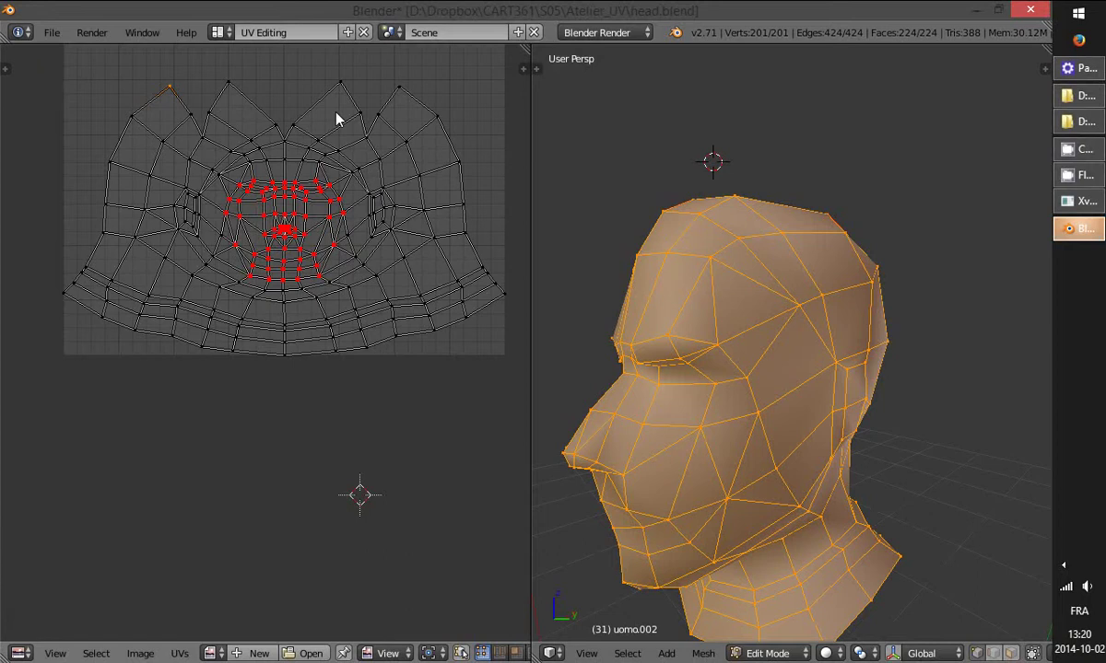
key("p")
right_click(399, 91)
key("p")
right_click(64, 298)
key("p")
right_click(290, 363)
key("p")
right_click(506, 301)
key("p")
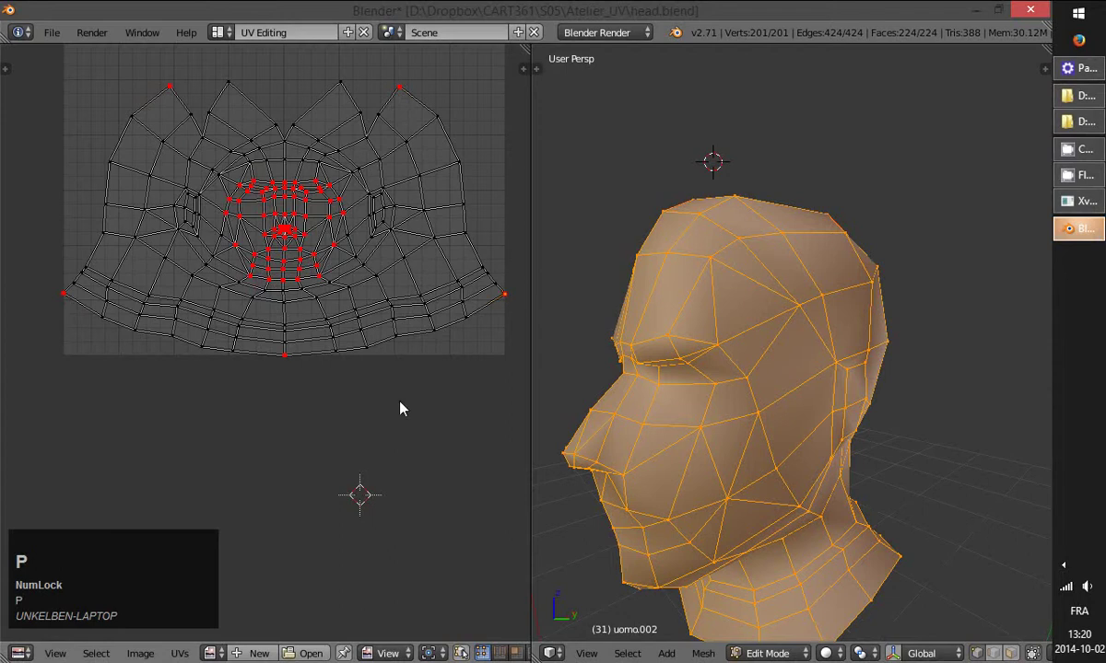
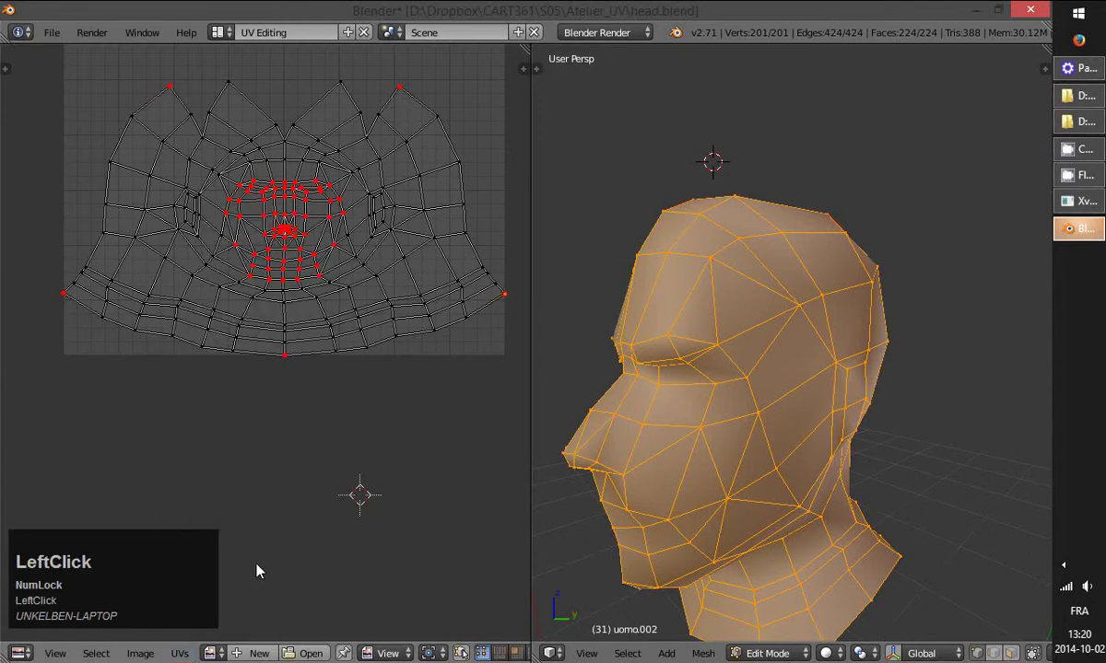
- Drag the pinned top-left and bottom-left border points outward to the left corners
right_click(176, 94)
key("g")
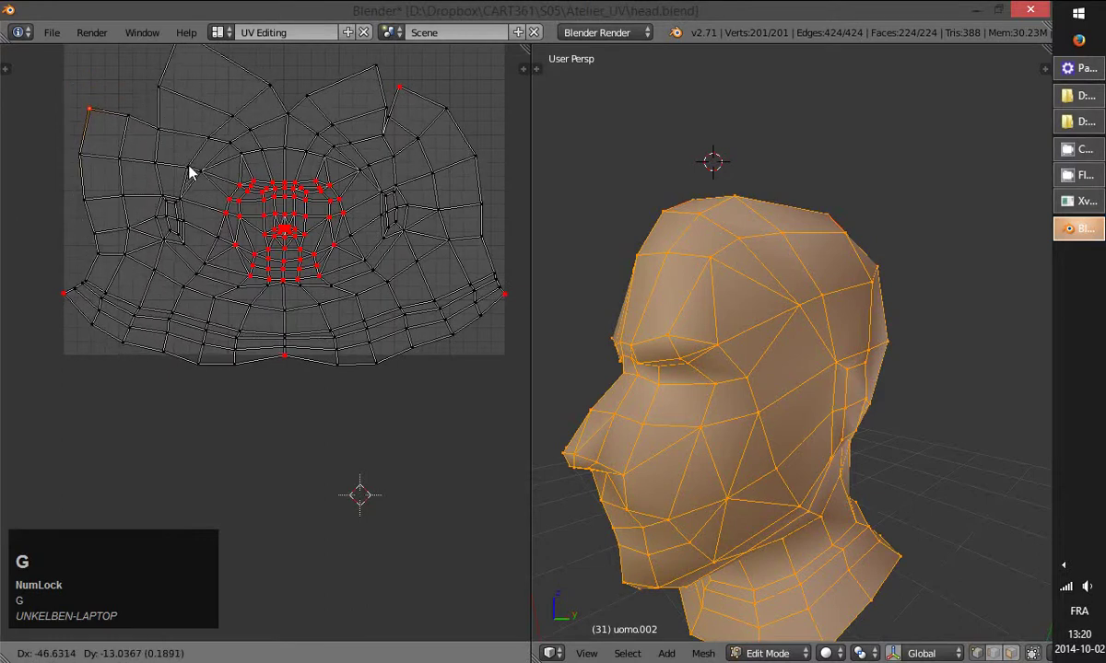
left_click(181, 179)
right_click(71, 308)
key("g")
double_click(69, 386)
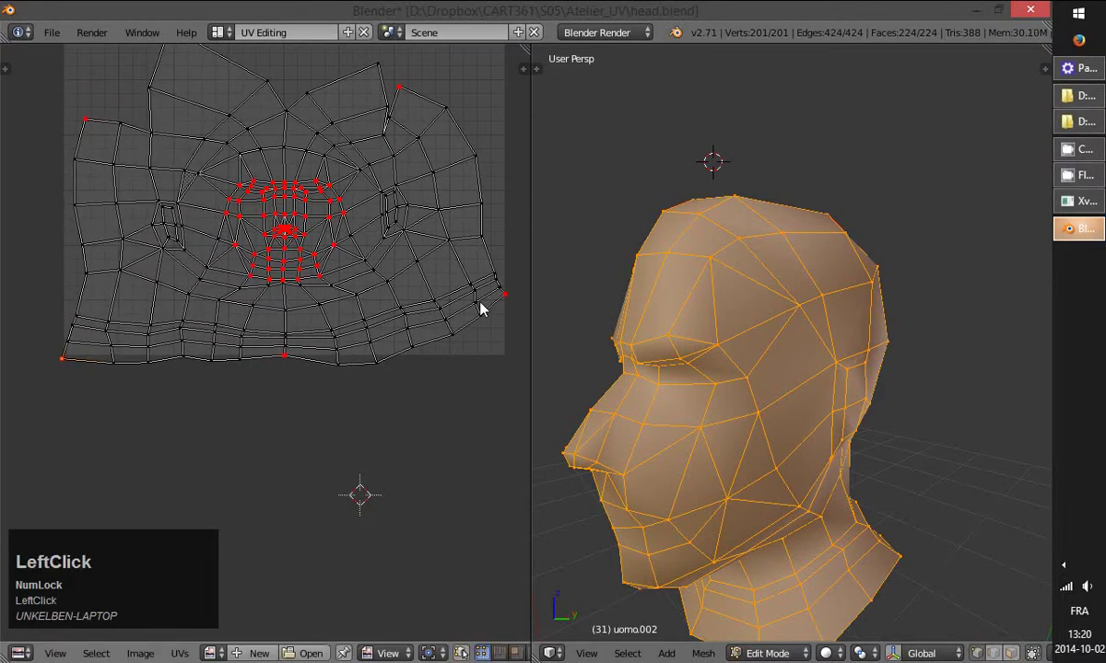
- Drag the pinned right-side and top-right points out to the right corners, squaring the layout
right_click(512, 297)
key("g")
left_click(521, 373)
right_click(402, 88)
key("g")
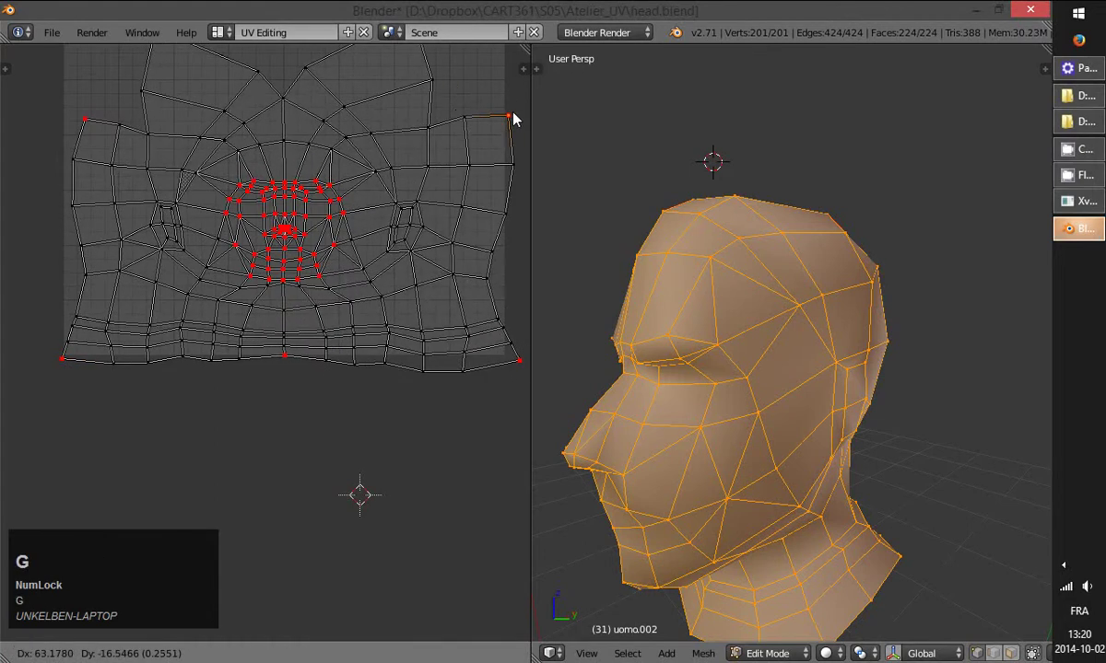
left_click(520, 114)
- Reposition two top-edge points so the layout's upper border starts levelling out
middle_click(389, 167)
right_click(426, 94)
key("g")
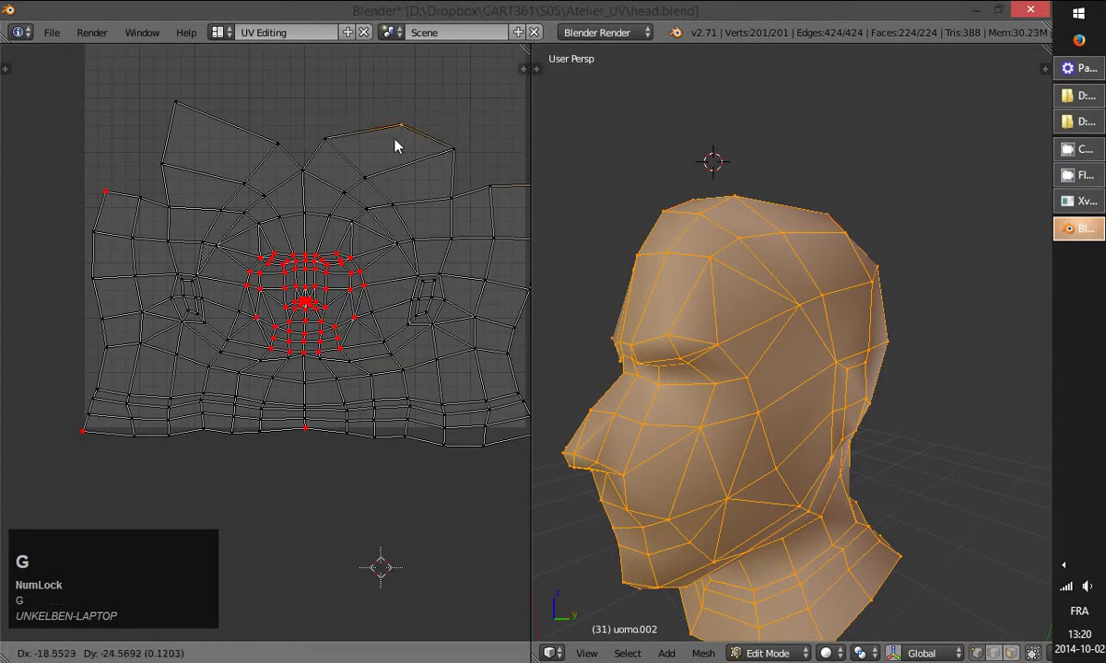
left_click(387, 146)
right_click(178, 104)
left_click(222, 131)
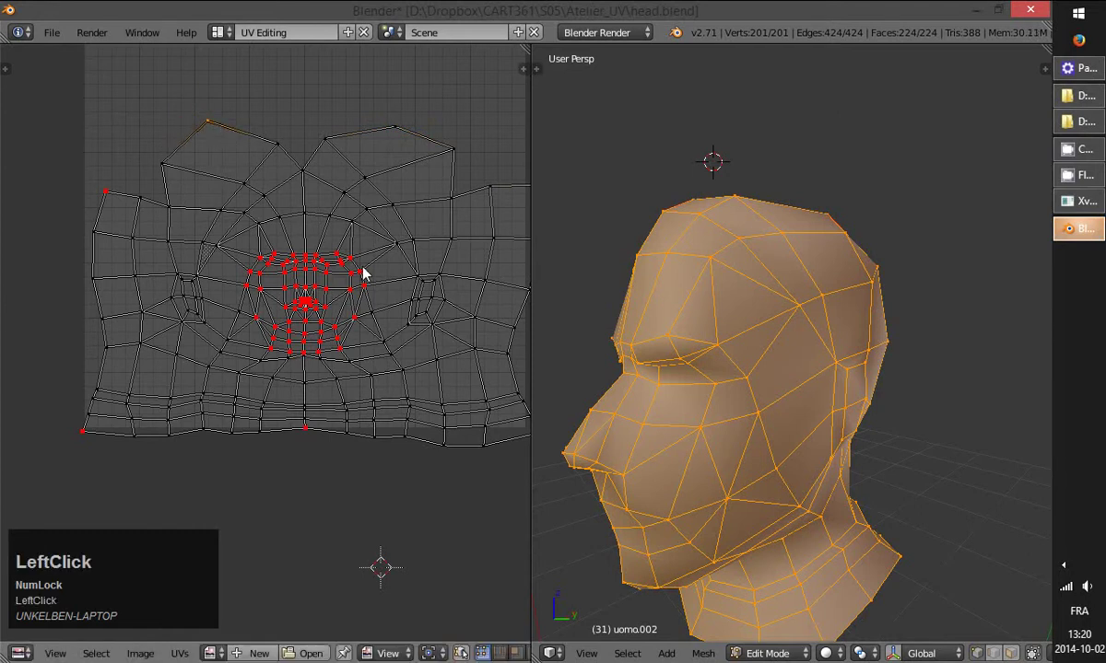
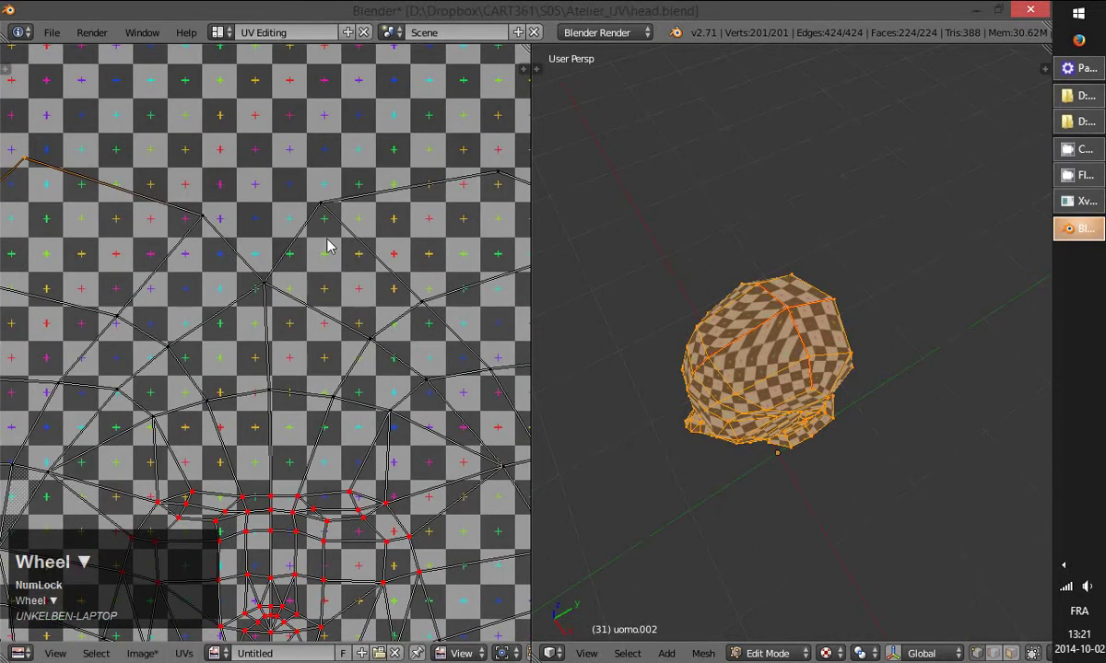
- Move three more top-edge UV points level with the layout's upper border
right_click(341, 213)
key("g")
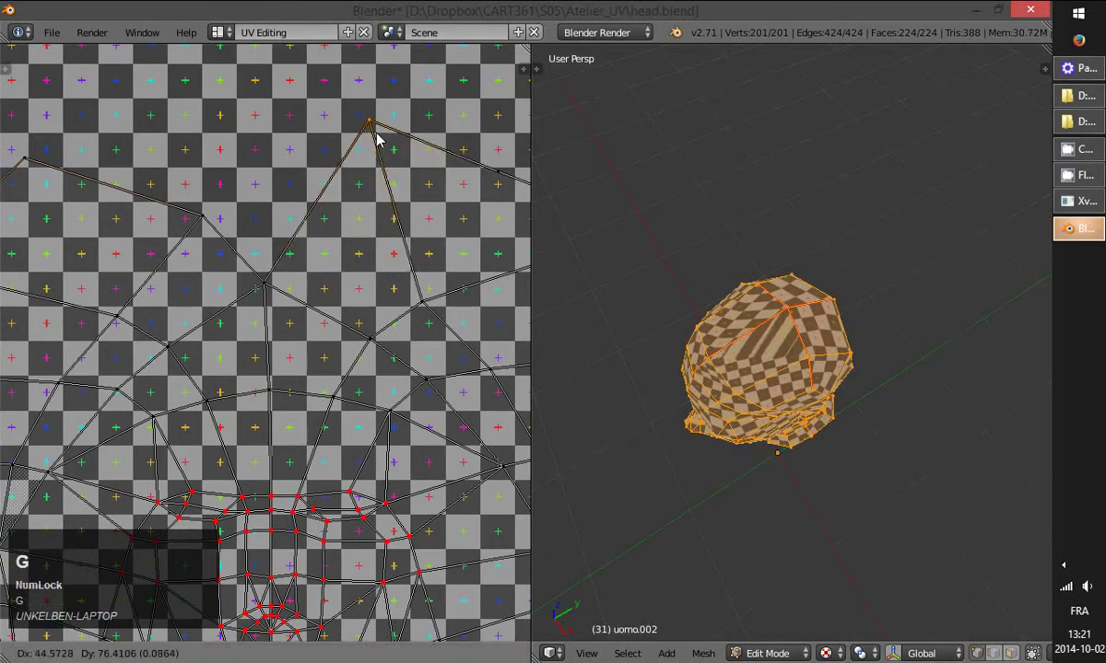
right_click(385, 225)
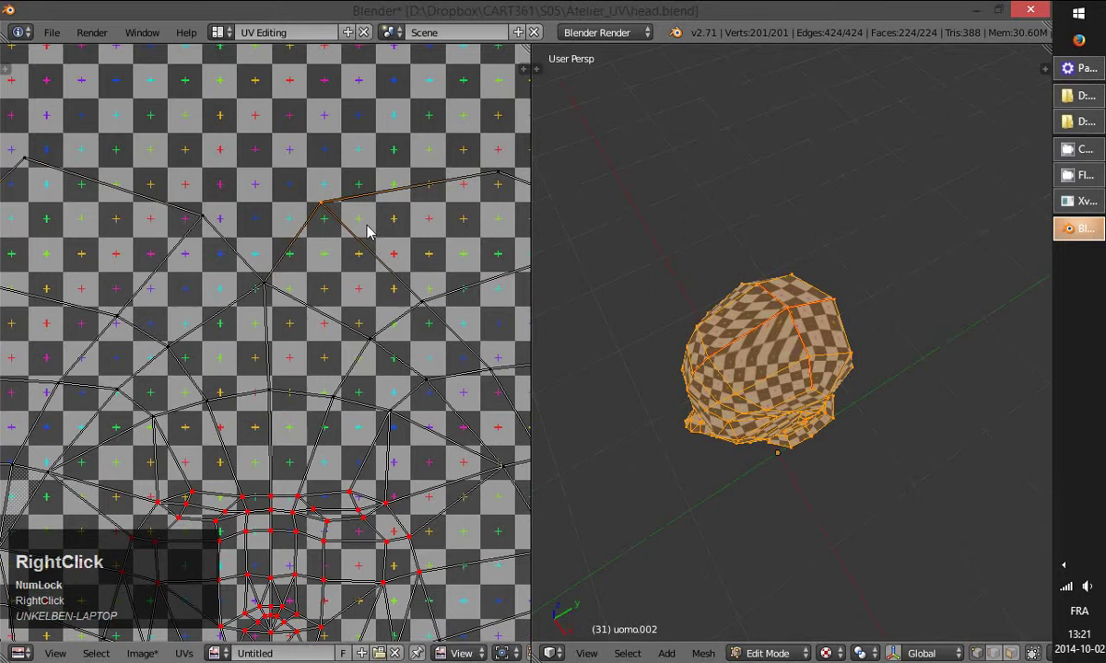
key("g")
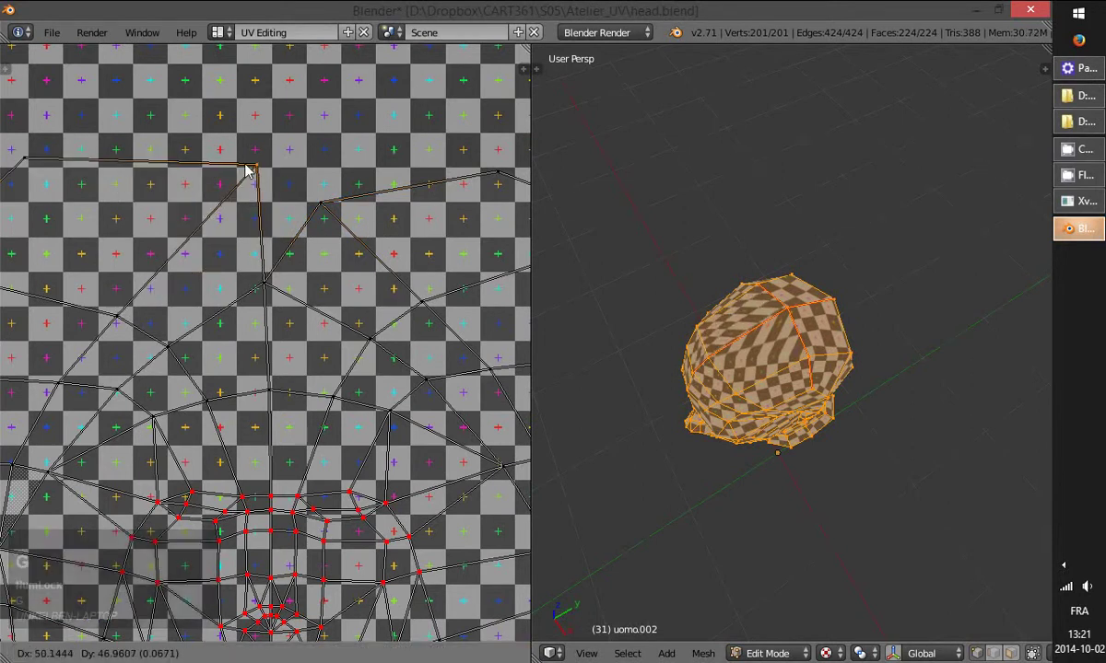
left_click(243, 169)
right_click(317, 213)
key("g")
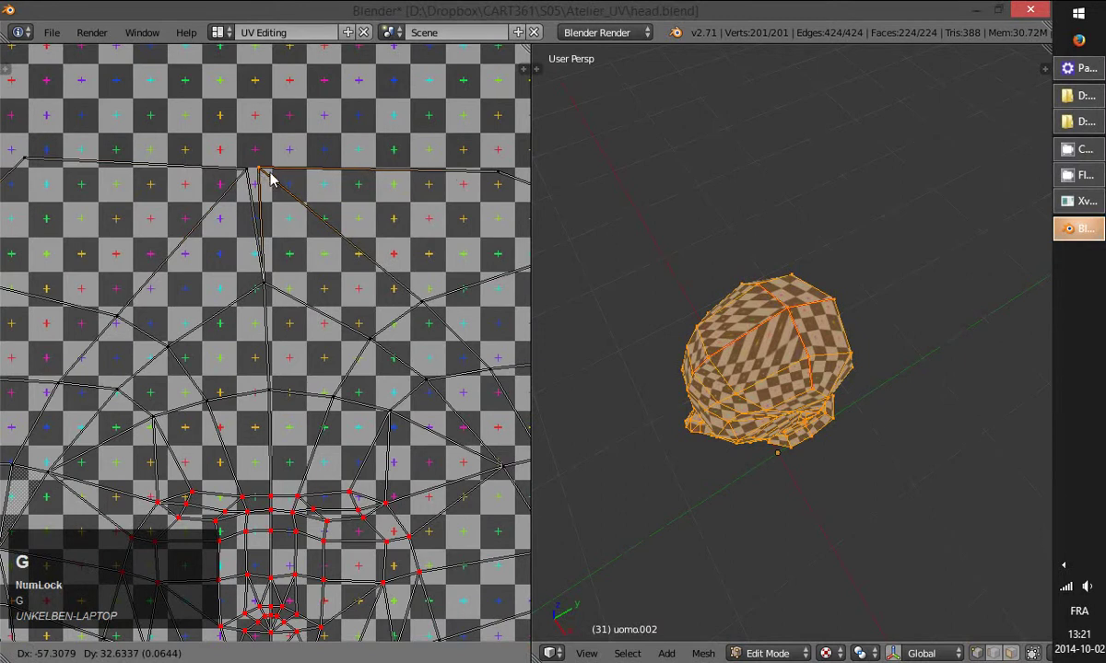
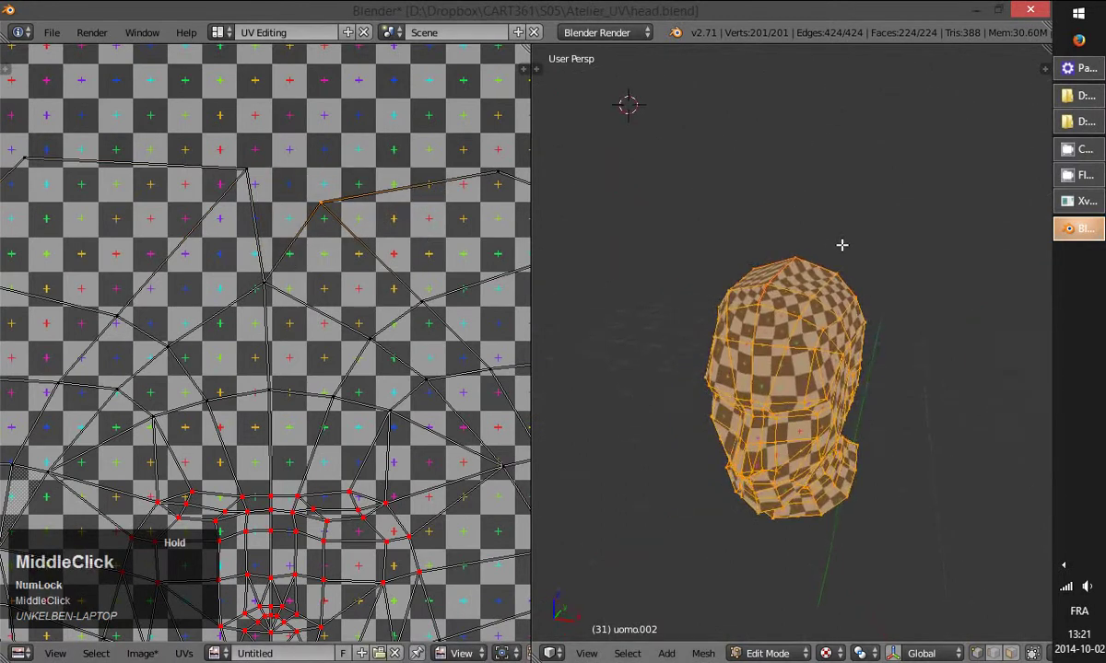
- Return to object mode and orbit to check the evenly spread checker texture on the head
scroll("down", 3)
key("Tab")
middle_click(890, 507)
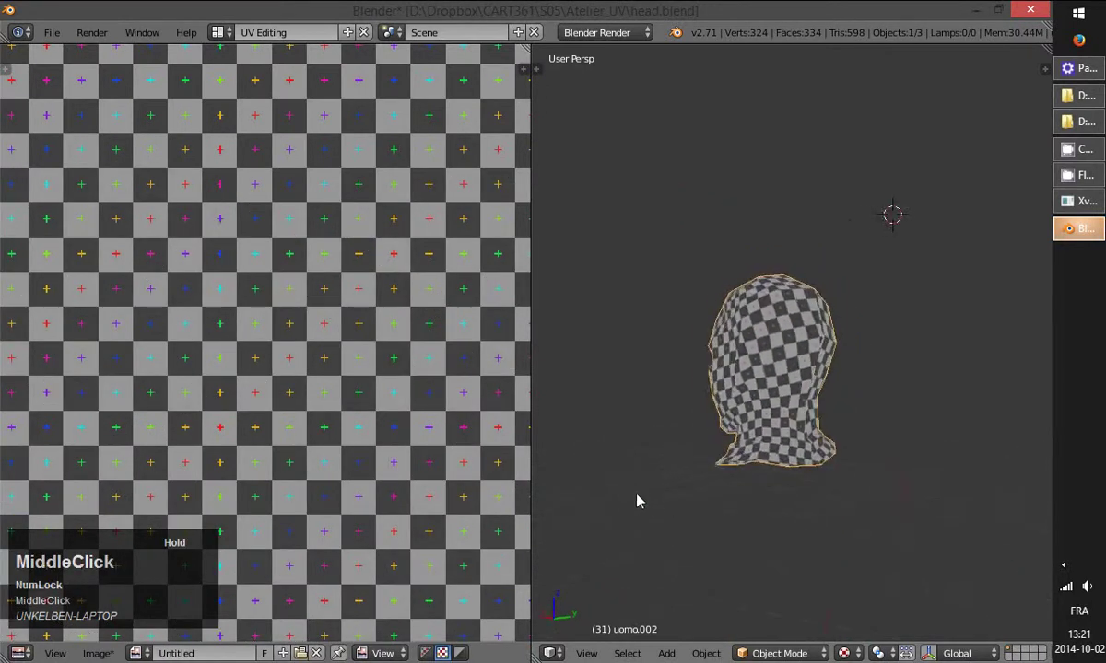